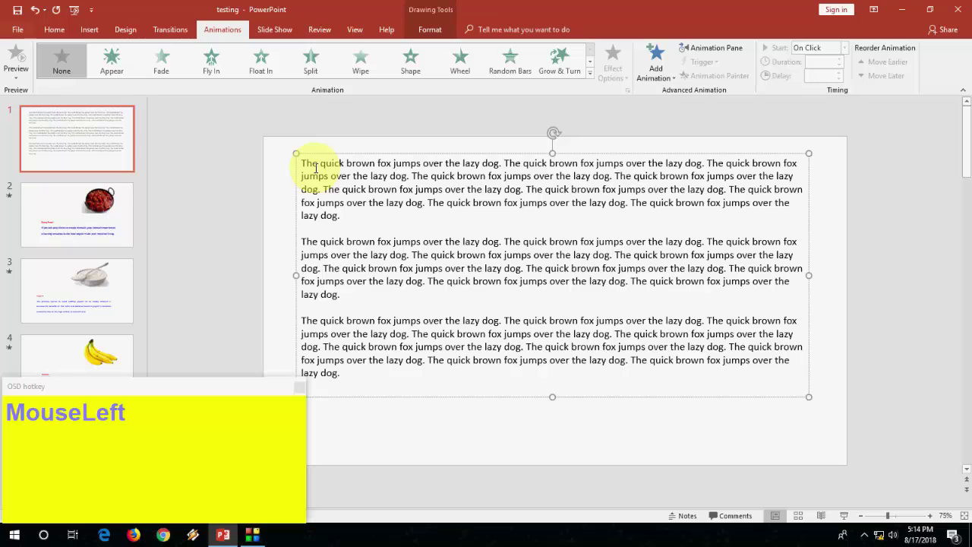
# - Select 'The quick brown fox jumps' word by word and switch it to uppercase with Shift+F3
pyautogui.press('Up')
pyautogui.press('Home')
pyautogui.press('ctrl+shift+Right')
pyautogui.press('ctrl+shift+Right')
pyautogui.press('ctrl+shift+Right')
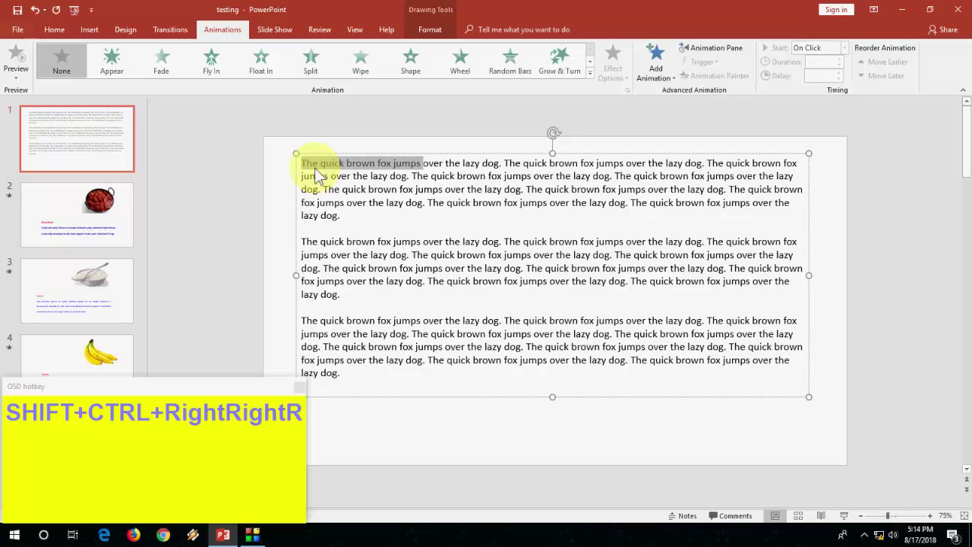
pyautogui.press('F3')
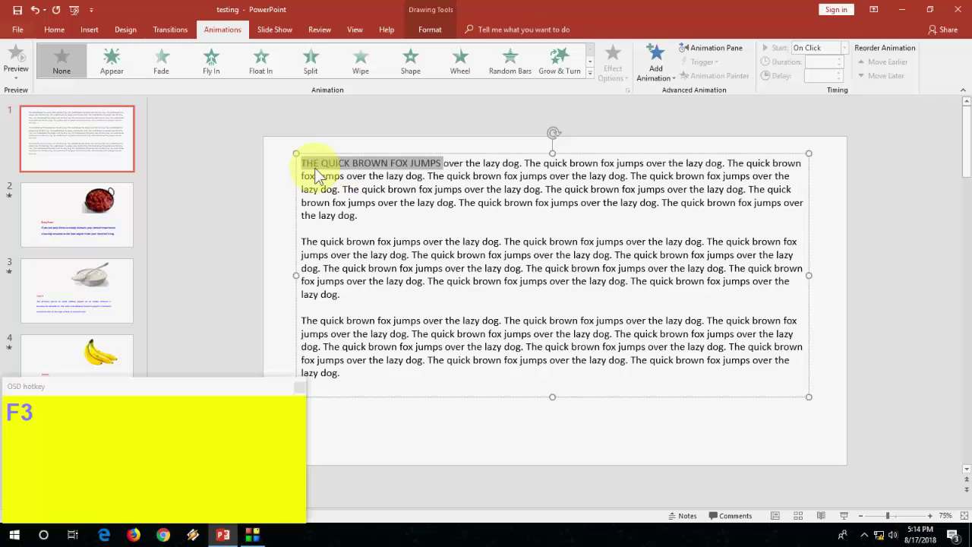
pyautogui.press('Left')
pyautogui.press('Down')
# - Move to the second paragraph and select it line by line with Shift+Down
pyautogui.press('Down')
pyautogui.press('Down')
pyautogui.press('Down')
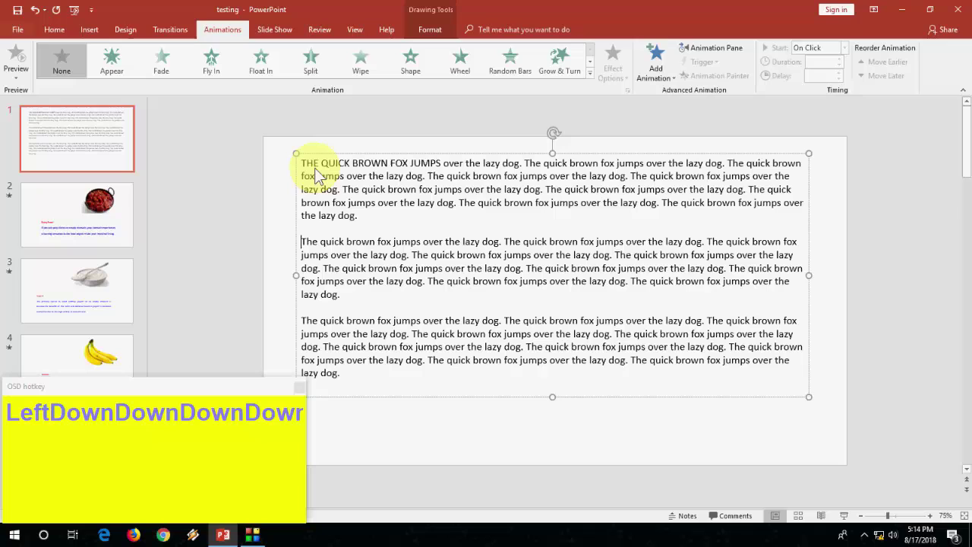
pyautogui.press('shift+Down')
pyautogui.press('shift+Down')
pyautogui.press('shift+Down')
pyautogui.press('shift+Down')
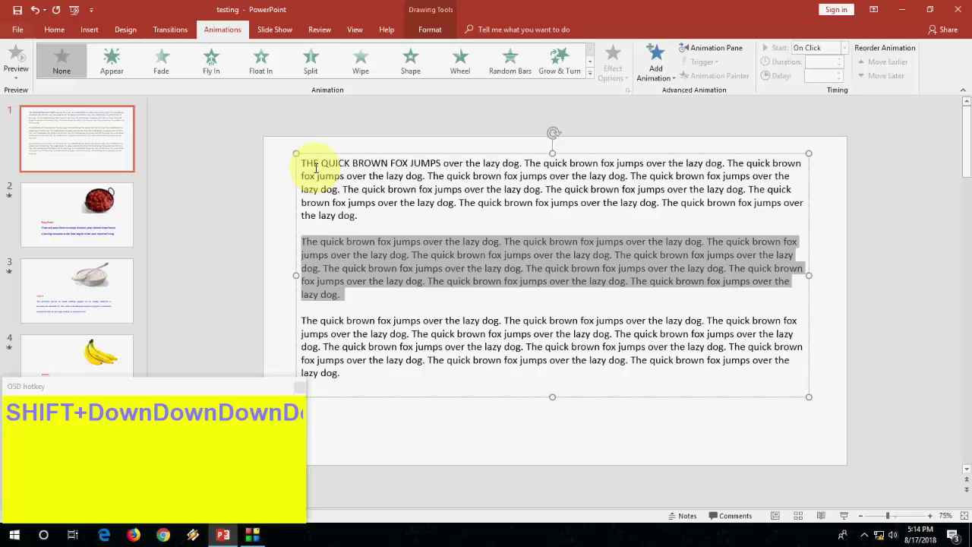
# - Move the second paragraph above the first with Alt+Shift+Up, then back below it
pyautogui.press('shift+alt+Up')
pyautogui.press('shift+alt+Up')
pyautogui.press('Down')
pyautogui.press('Down')
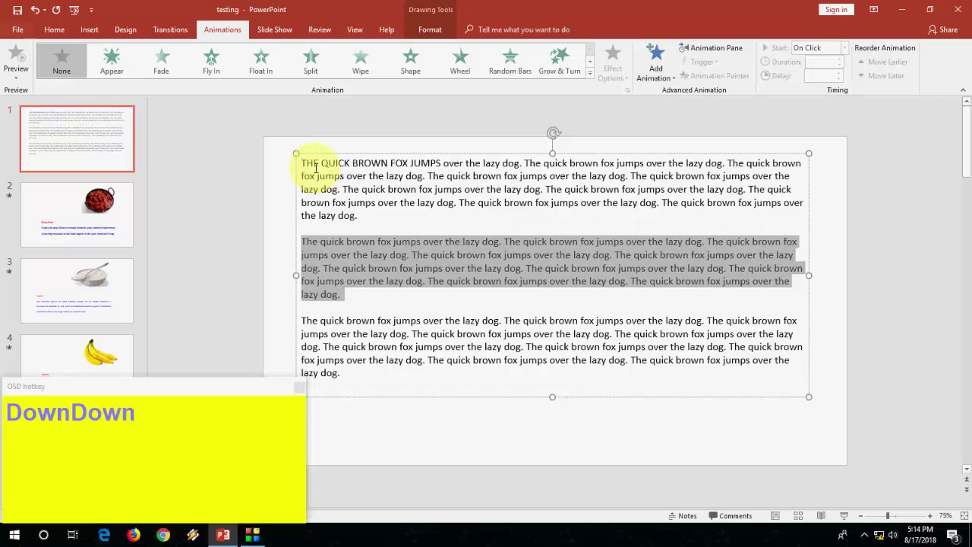
pyautogui.press('alt+Up')
pyautogui.press('alt+Up')
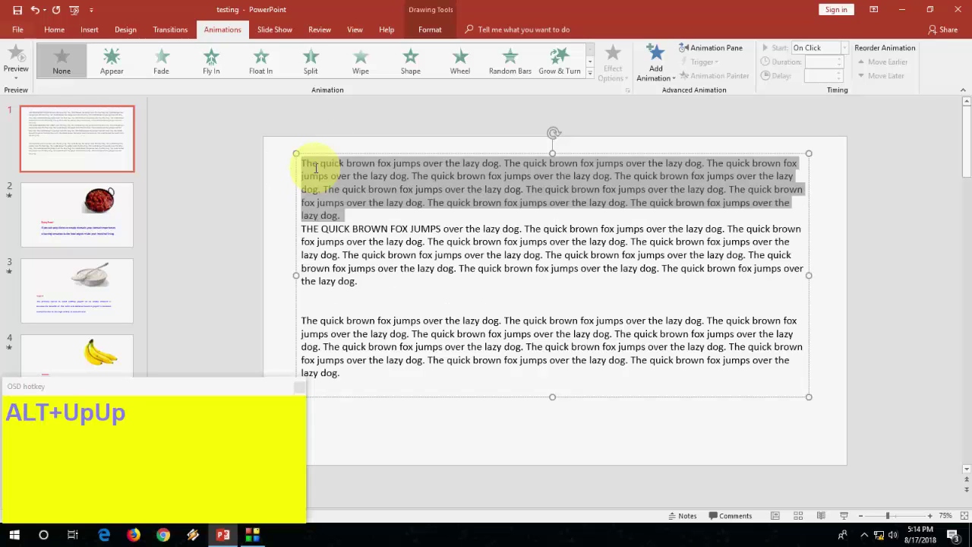
pyautogui.press('Down')
pyautogui.press('Down')
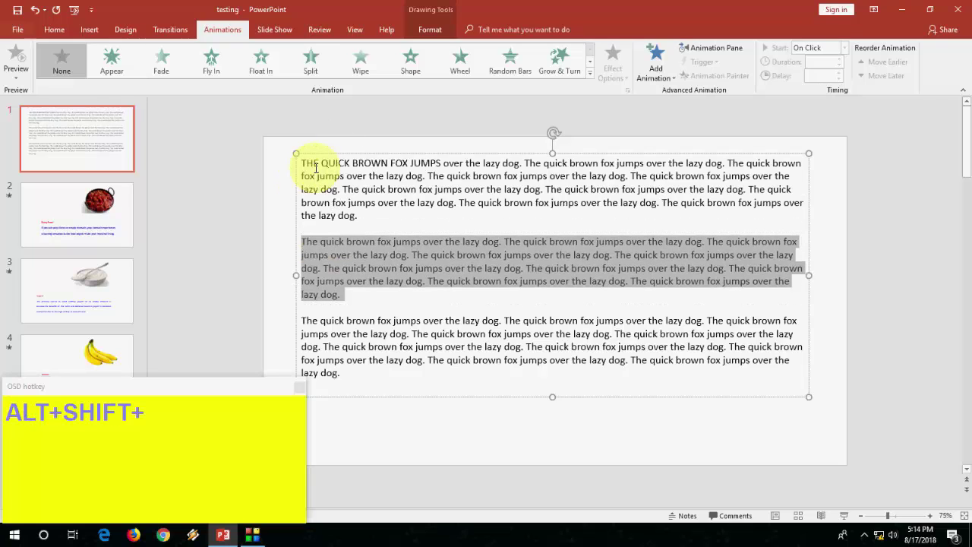
# - Move the paragraph up and down once more, then add a blank line before the third paragraph
pyautogui.press('shift+alt+Up')
pyautogui.press('shift+alt+Up')
pyautogui.press('shift+alt+Down')
pyautogui.press('Left')
pyautogui.press('Return')
pyautogui.press('Up')
pyautogui.press('Up')
pyautogui.press('Up')
pyautogui.press('Up')
pyautogui.press('Up')
pyautogui.press('End')
pyautogui.press('Down')
pyautogui.press('Down')
pyautogui.press('Down')
pyautogui.press('Down')
pyautogui.press('Left')
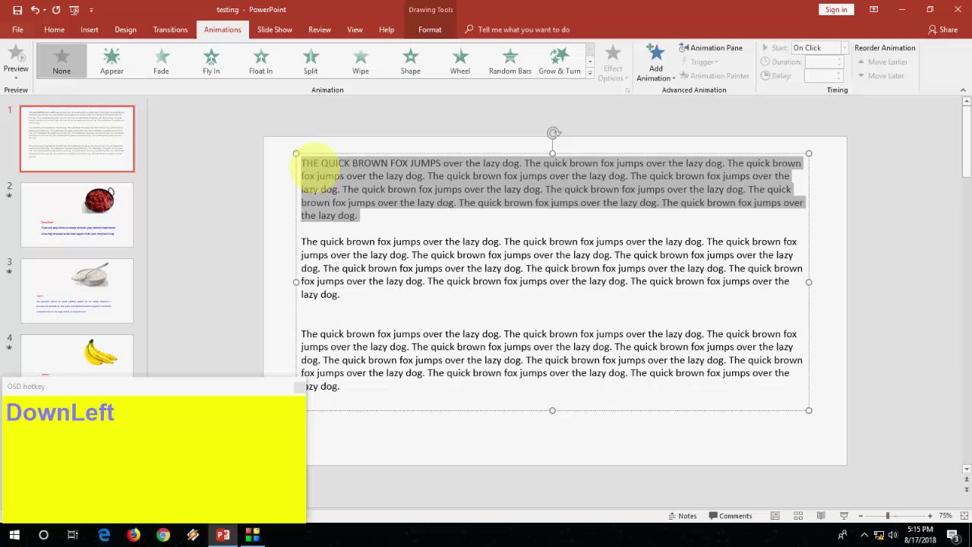
pyautogui.press('shift+alt+Right')
pyautogui.press('shift+alt+Right')
pyautogui.press('shift+alt+Right')
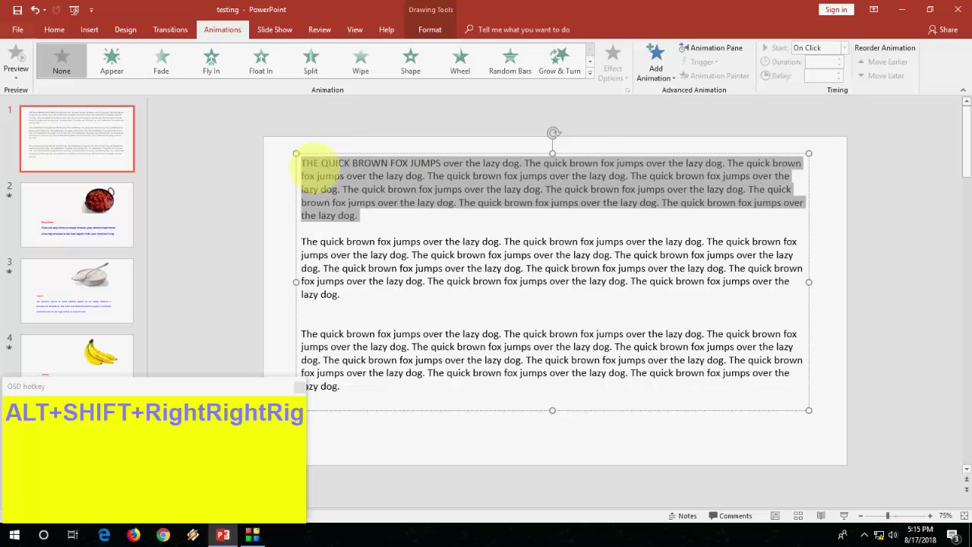
pyautogui.press('Down')
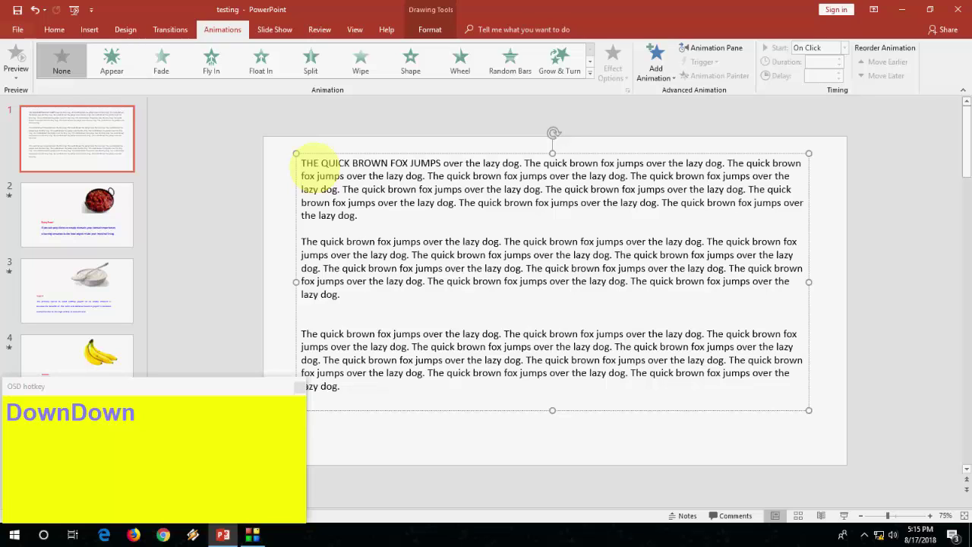
# - Start a new presentation with Ctrl+N and switch its title slide to a blank layout
pyautogui.press('ctrl+n')
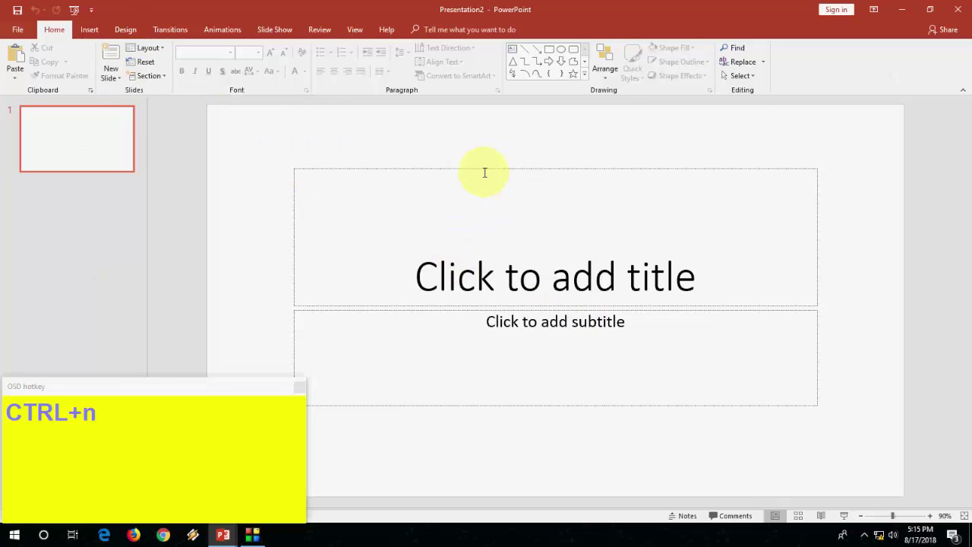
pyautogui.moveTo(482, 169); pyautogui.dragTo(253, 191)
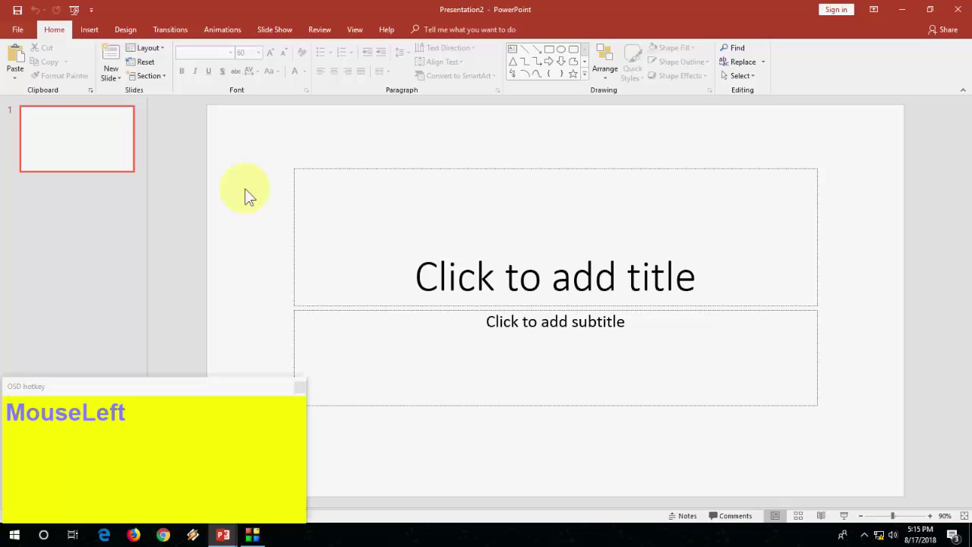
pyautogui.press('alt+h')
pyautogui.press('l')
pyautogui.press('Down')
pyautogui.press('Down')
pyautogui.press('Return')
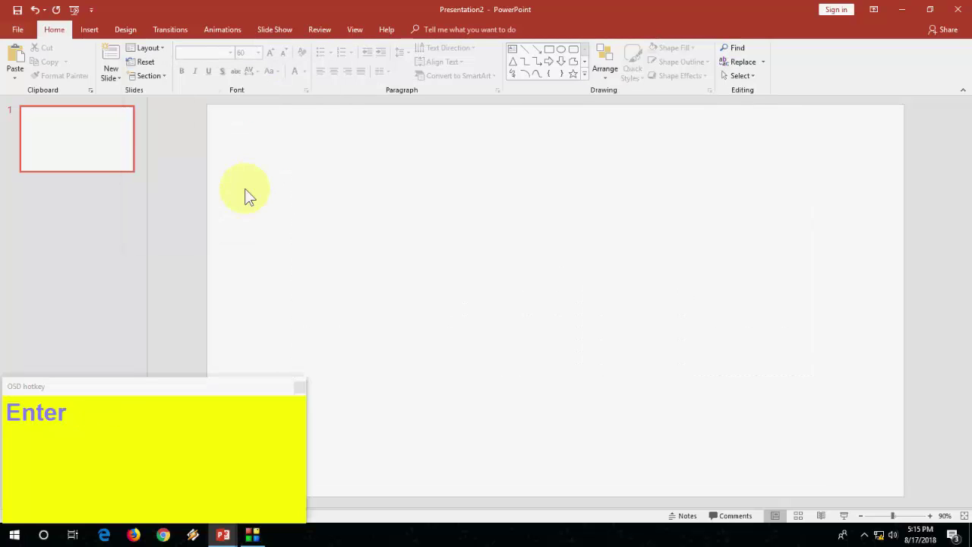
# - Close the new presentation without saving and return to the testing deck
pyautogui.press('alt+h')
pyautogui.press('l')
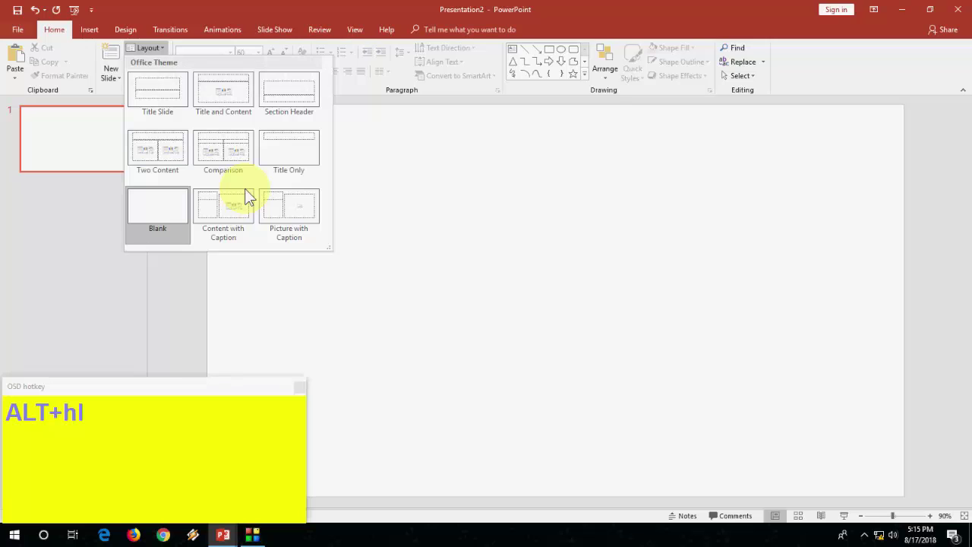
pyautogui.press('Escape')
pyautogui.press('alt+f')
pyautogui.press('c')
pyautogui.press('Right')
pyautogui.press('Return')
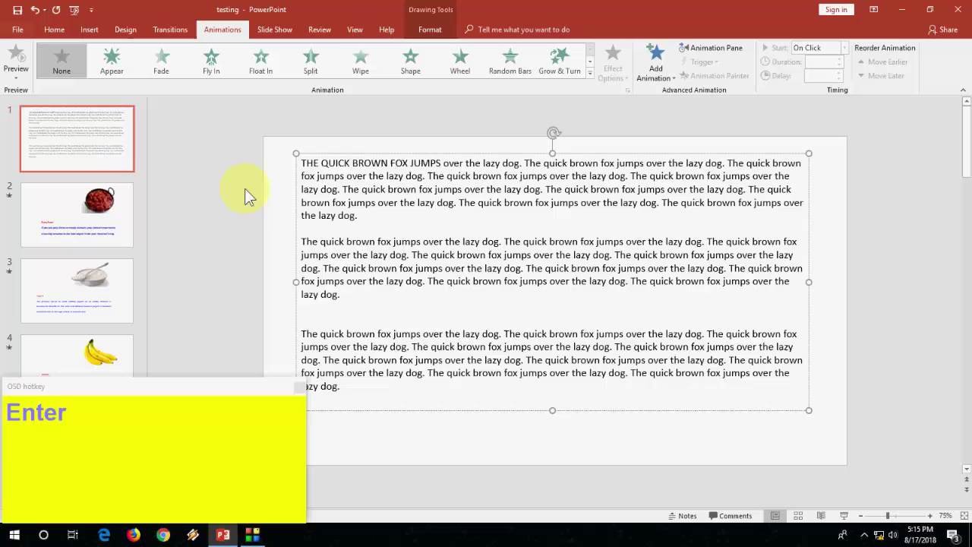
pyautogui.press('Home')
pyautogui.press('End')
pyautogui.press('Down')
pyautogui.press('Down')
pyautogui.press('Down')
pyautogui.press('Down')
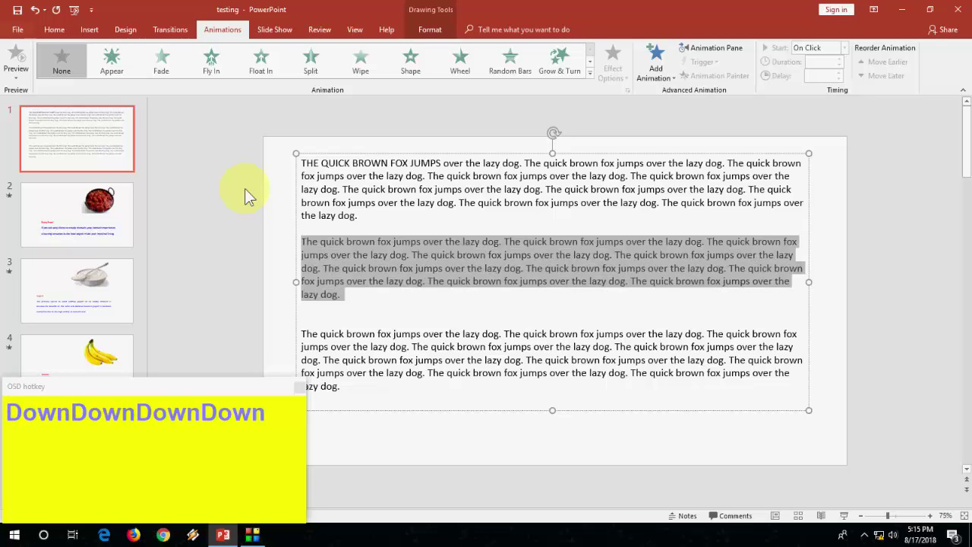
pyautogui.press('ctrl+t')
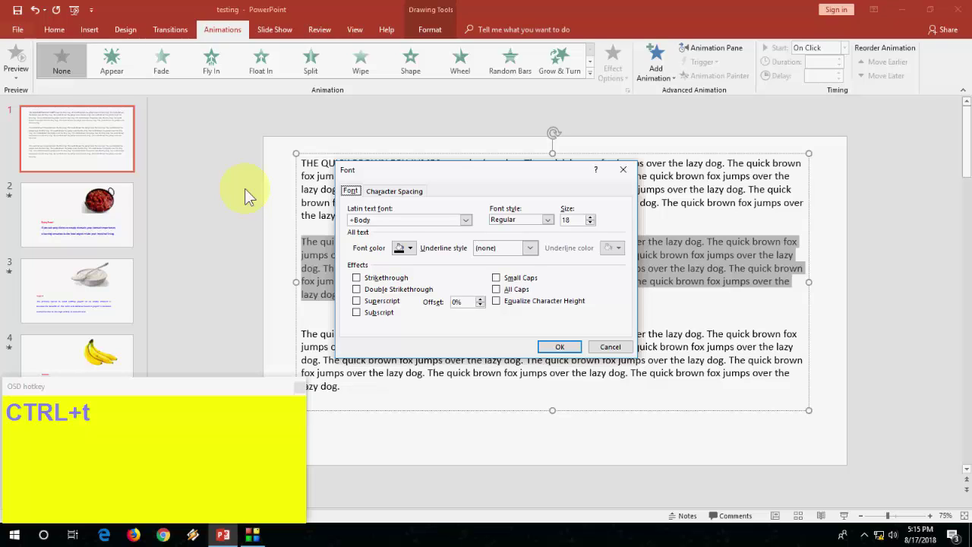
pyautogui.press('Escape')
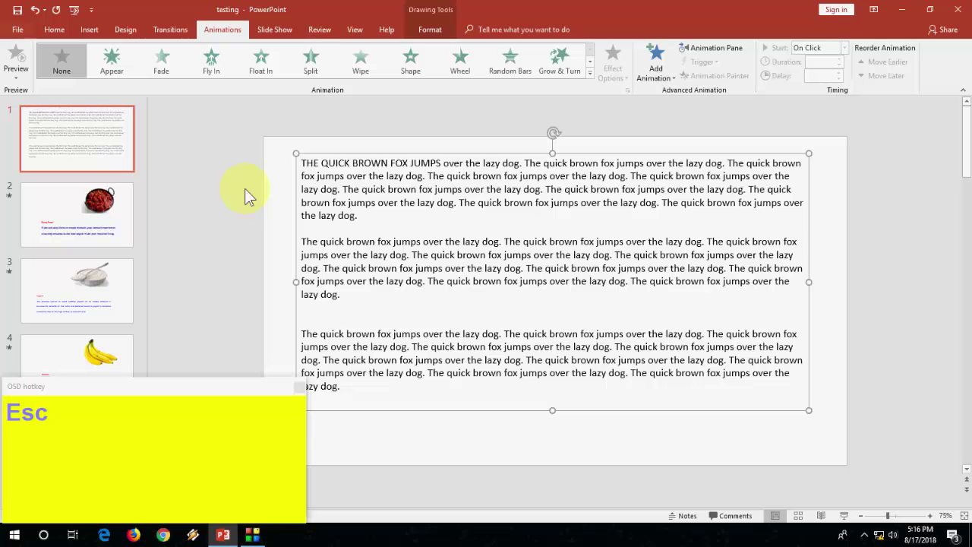
# - Bring up the Insert Picture dialog from slide 1 and close it without inserting anything
pyautogui.click(252, 192)
pyautogui.press('alt+n')
pyautogui.press('p')
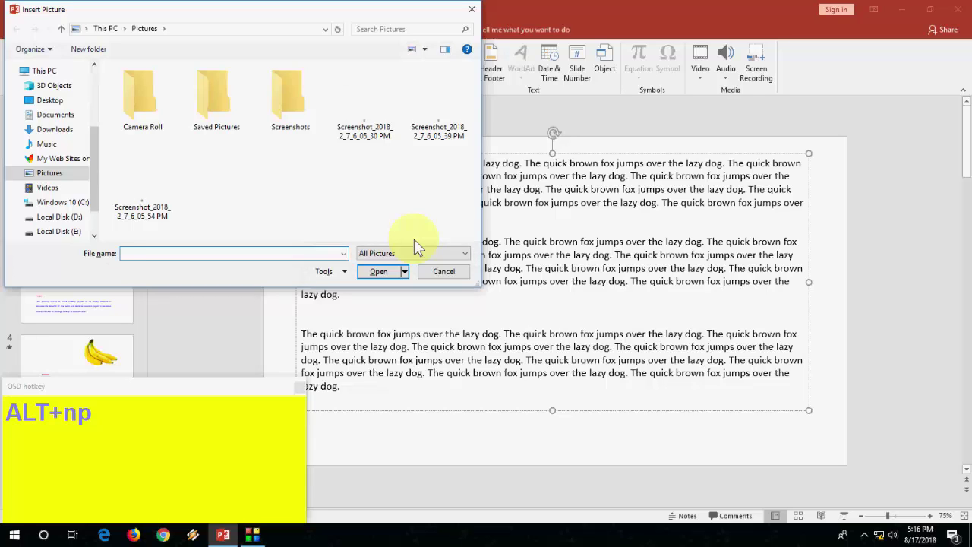
pyautogui.press('Escape')
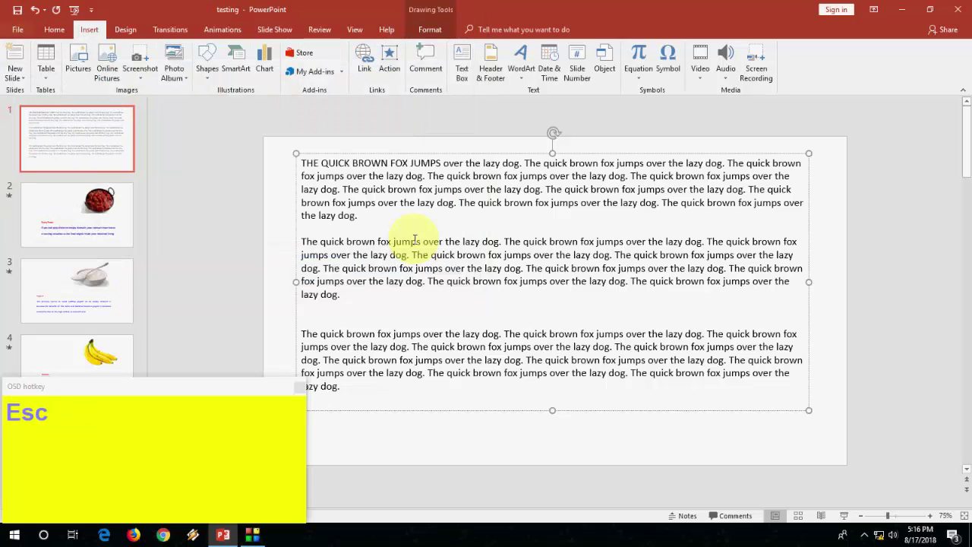
# - Browse the Home shapes gallery, undo the accidental insertion and return to the text
pyautogui.press('alt+h')
pyautogui.press('s')
pyautogui.press('alt+h')
pyautogui.press('s')
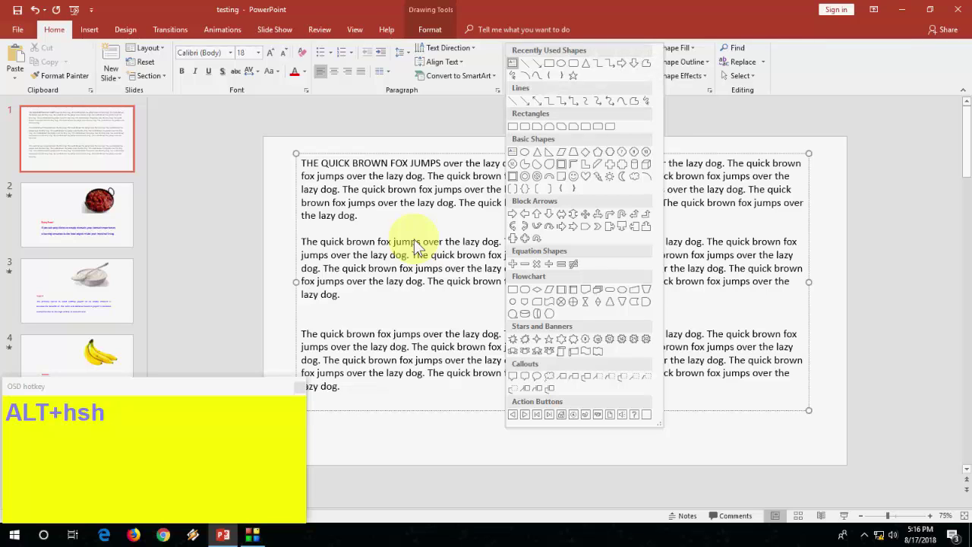
pyautogui.press('Down')
pyautogui.press('Down')
pyautogui.press('Return')
pyautogui.press('ctrl+z')
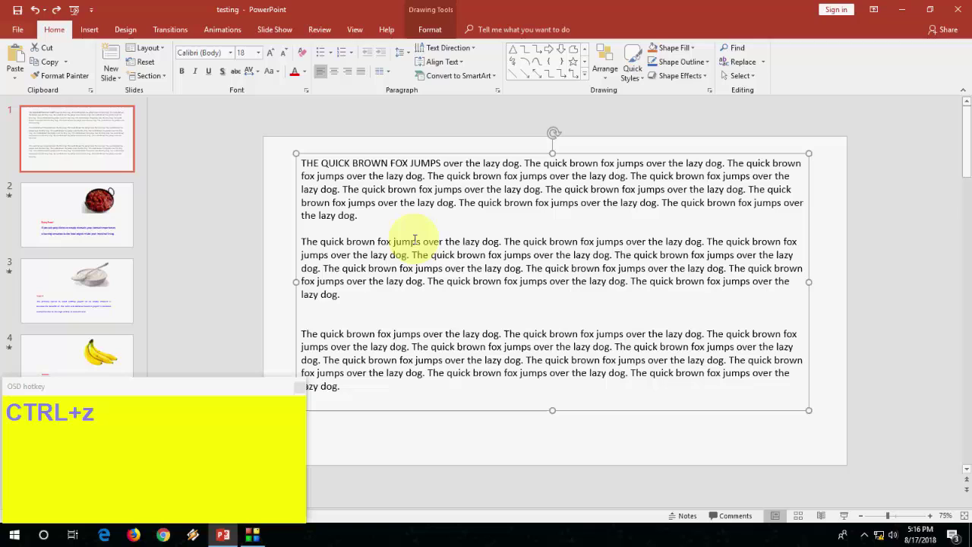
pyautogui.press('Home')
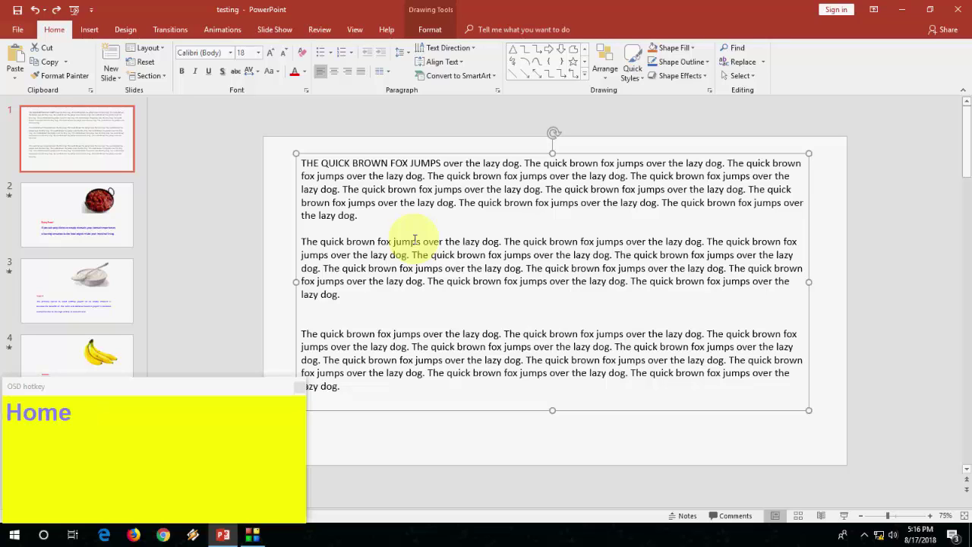
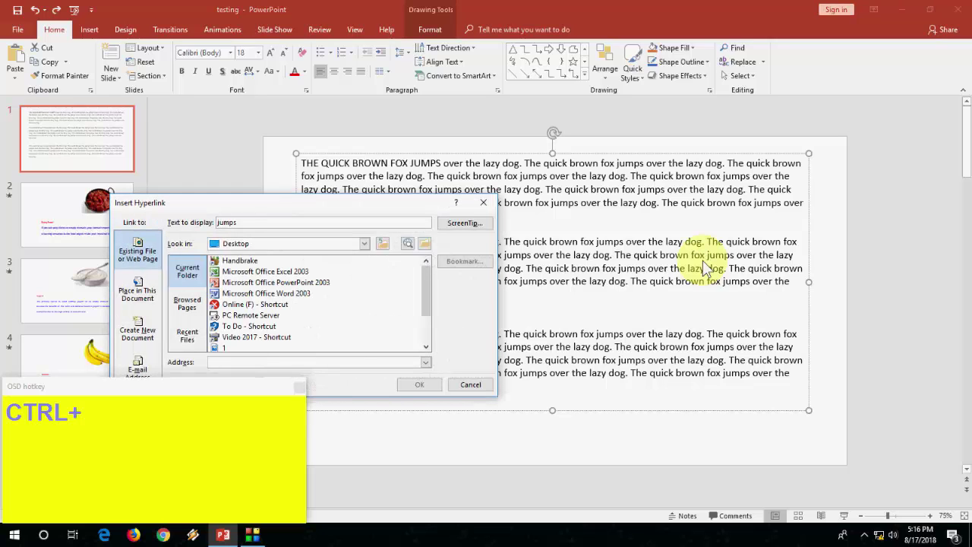
# - Dismiss the dialog, select slide 1 and insert new blank slides after it with Ctrl+M
pyautogui.press('Escape')
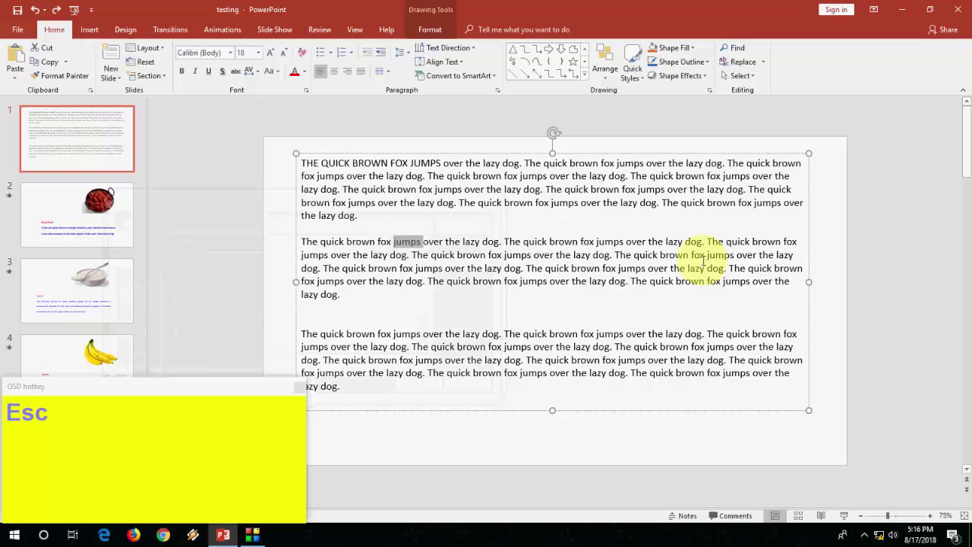
pyautogui.moveTo(280, 220); pyautogui.dragTo(280, 220)
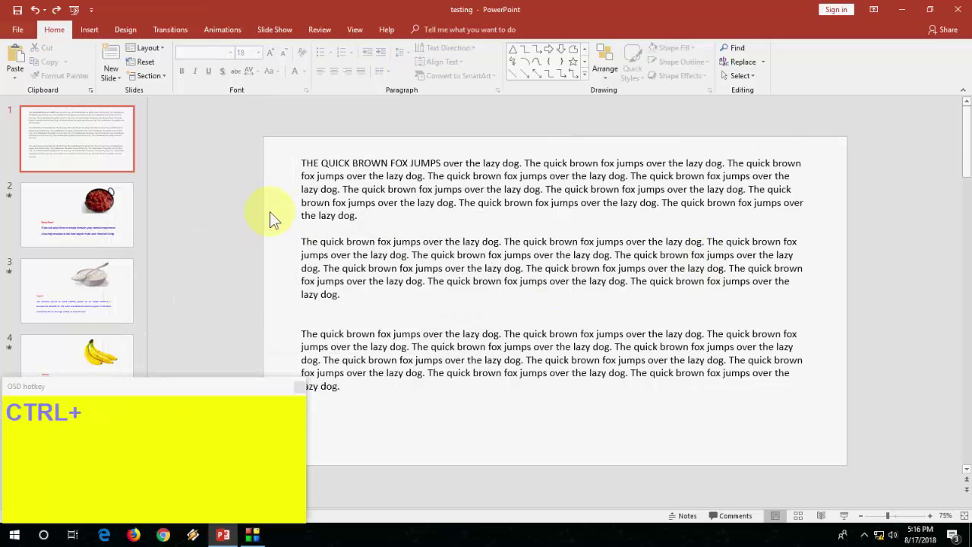
pyautogui.press('ctrl+m')
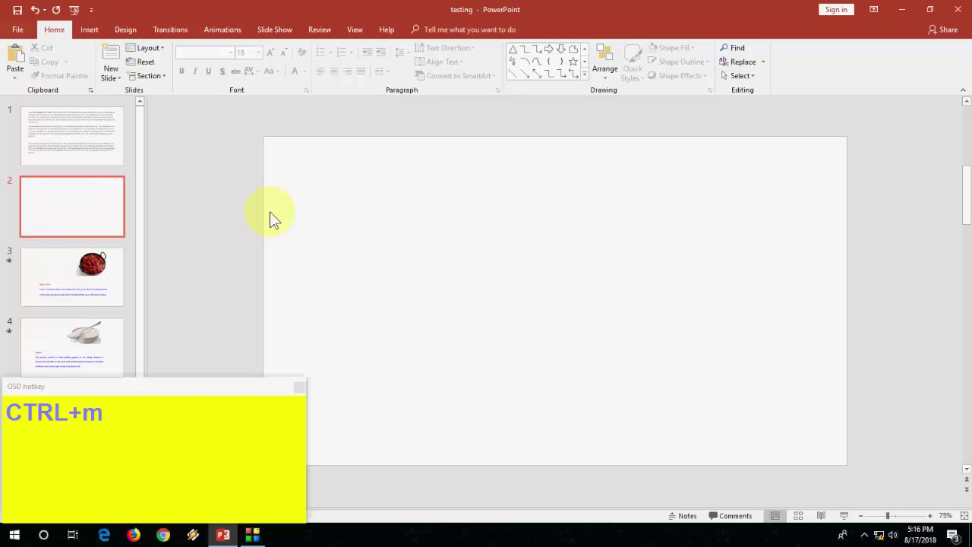
pyautogui.press('ctrl+m')
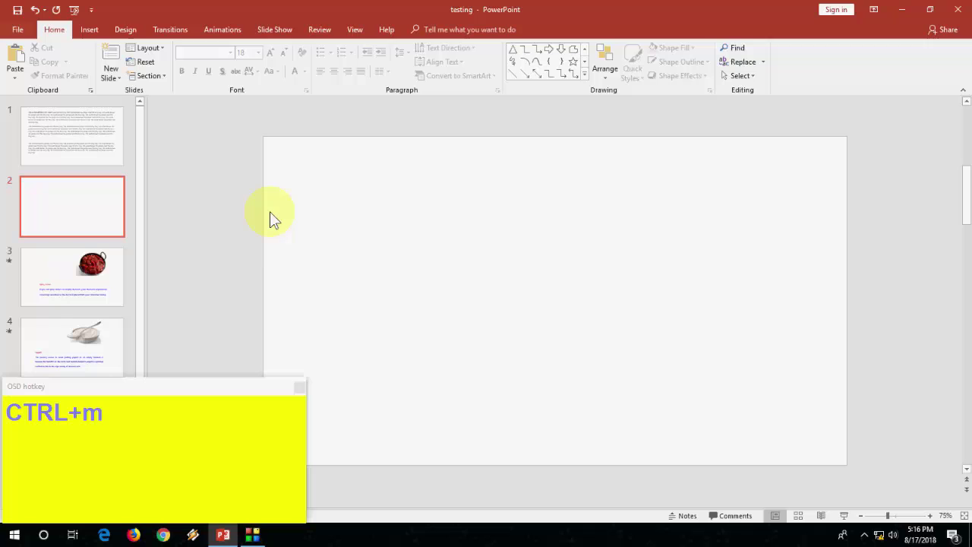
pyautogui.press('ctrl+m')
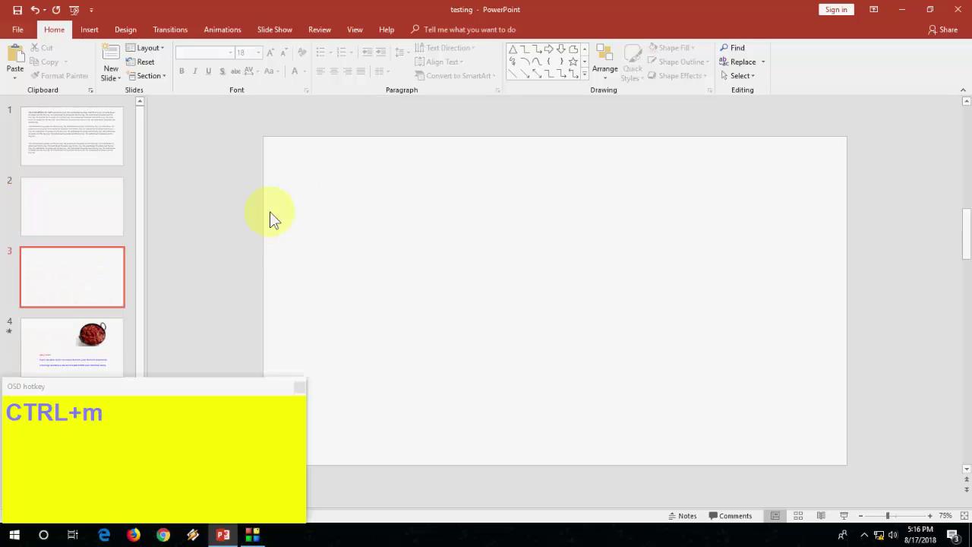
# - Remove the blank slides, duplicate and undo the Spicy Food slide, then show View key tips
pyautogui.press('ctrl+z')
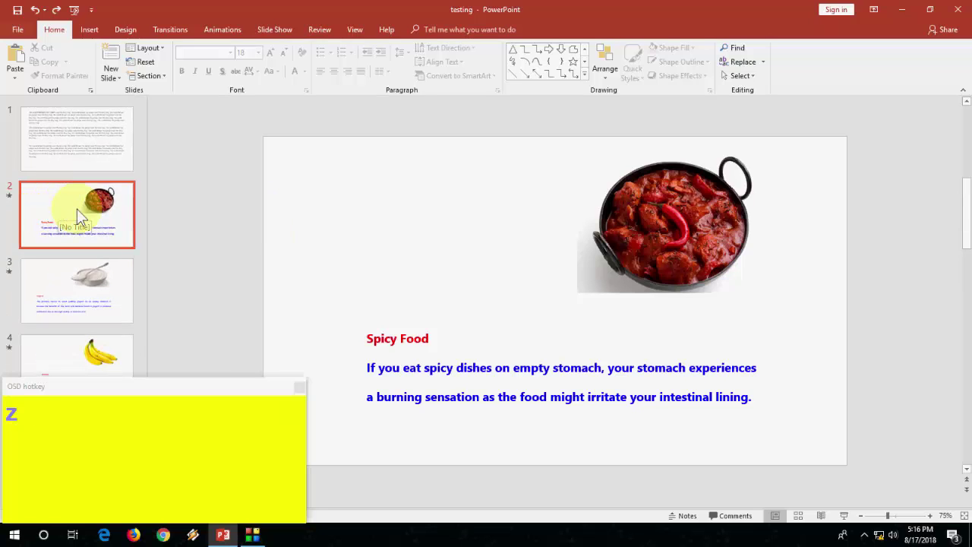
pyautogui.moveTo(91, 223); pyautogui.dragTo(183, 224)
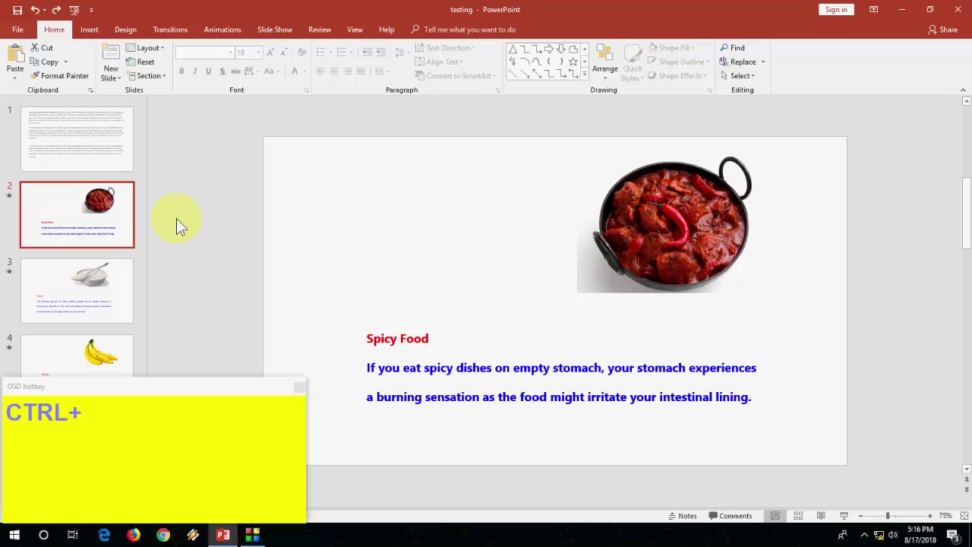
pyautogui.press('ctrl+d')
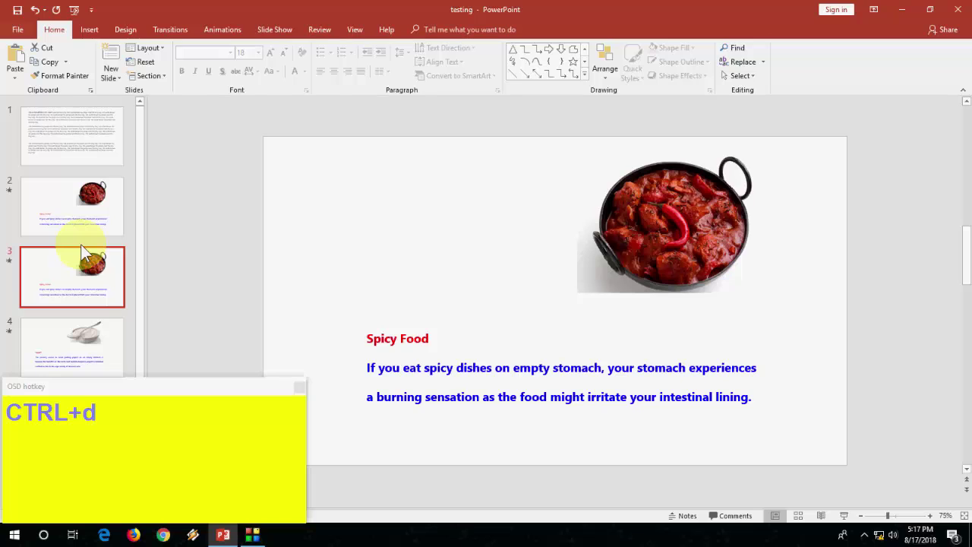
pyautogui.press('ctrl+z')
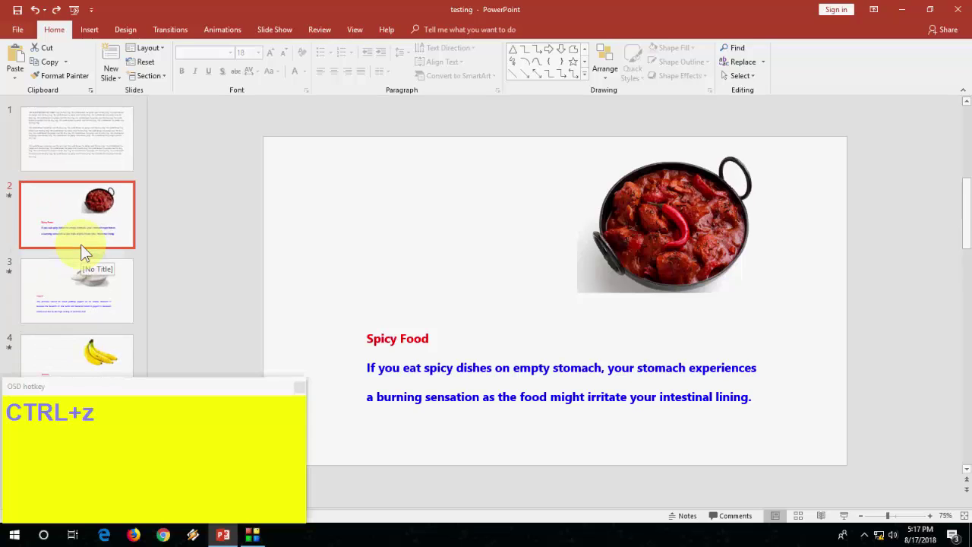
pyautogui.click(315, 240)
# - Dismiss the View key tips and jump back to slide 1 with the fox text
pyautogui.press('alt+w')
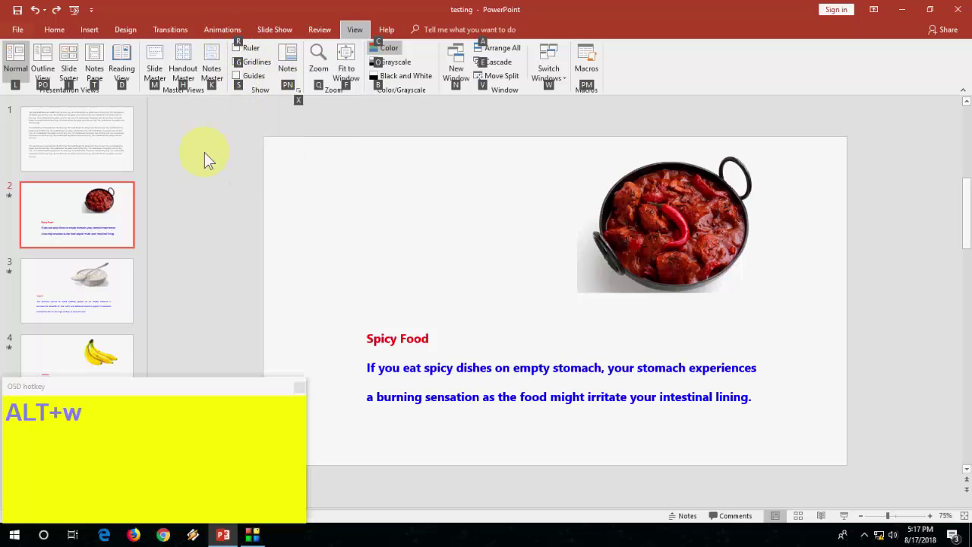
pyautogui.click(210, 164)
pyautogui.press('alt+w')
# - Run the slide show from the beginning with F5 and exit it, twice
pyautogui.click(200, 141)
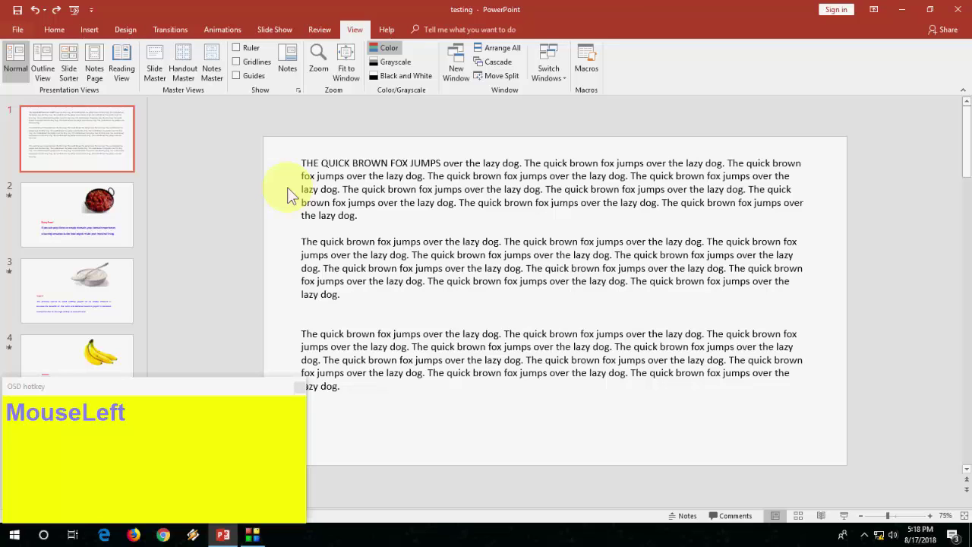
pyautogui.press('F5')
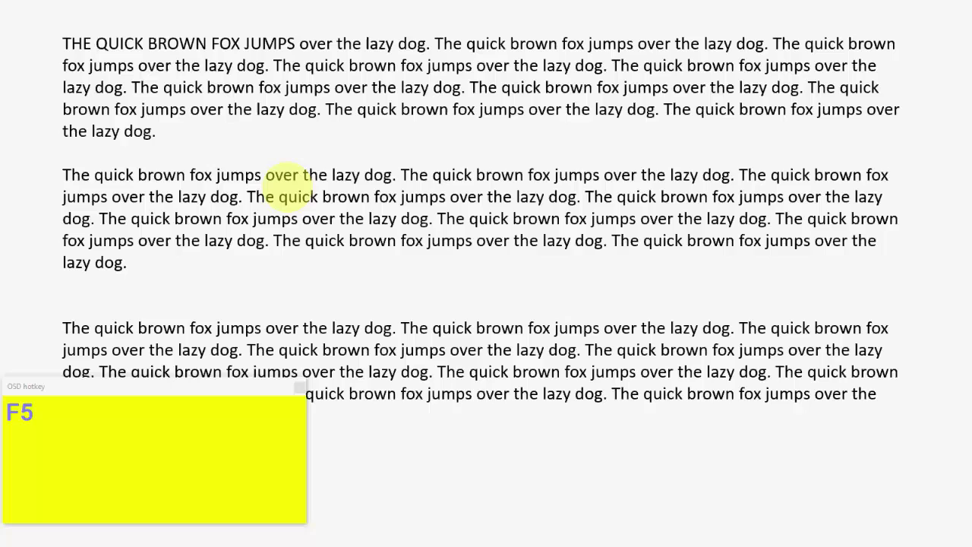
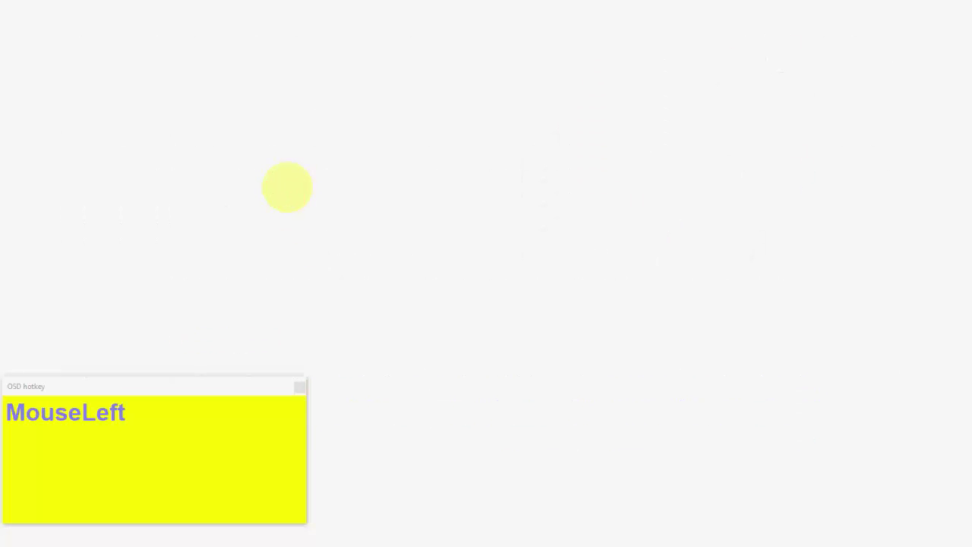
pyautogui.press('Escape')
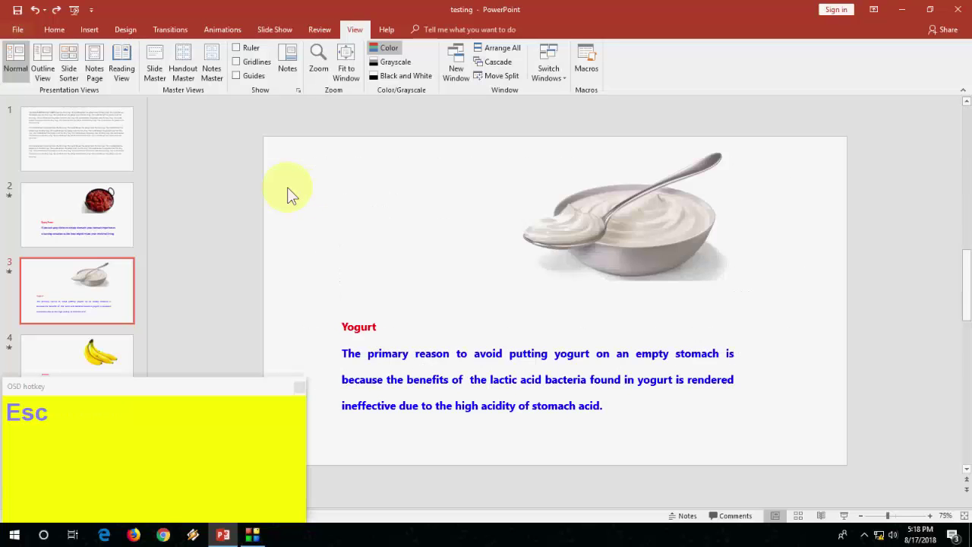
pyautogui.press('F5')
pyautogui.press('Escape')
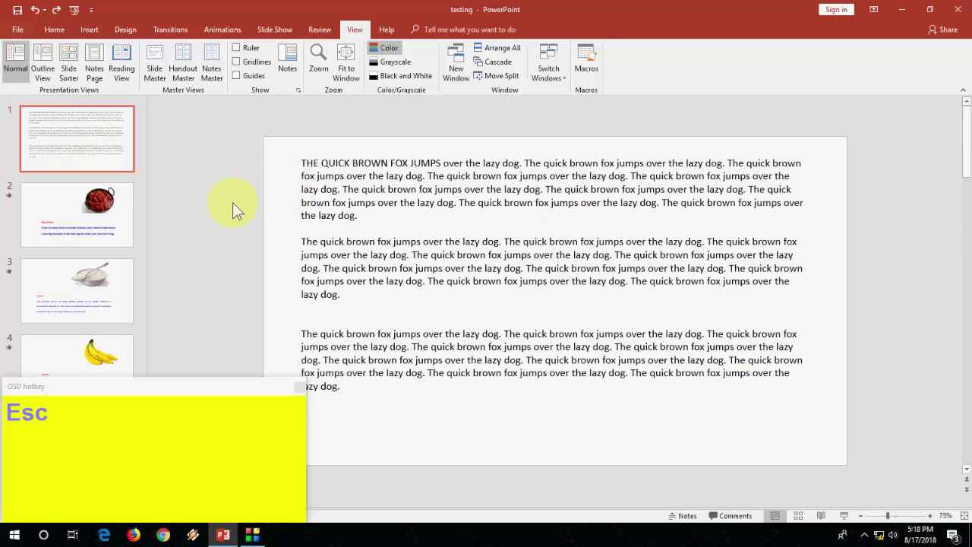
# - Present from the Yogurt slide (slide 3) and exit back to its editing view
pyautogui.click(89, 283)
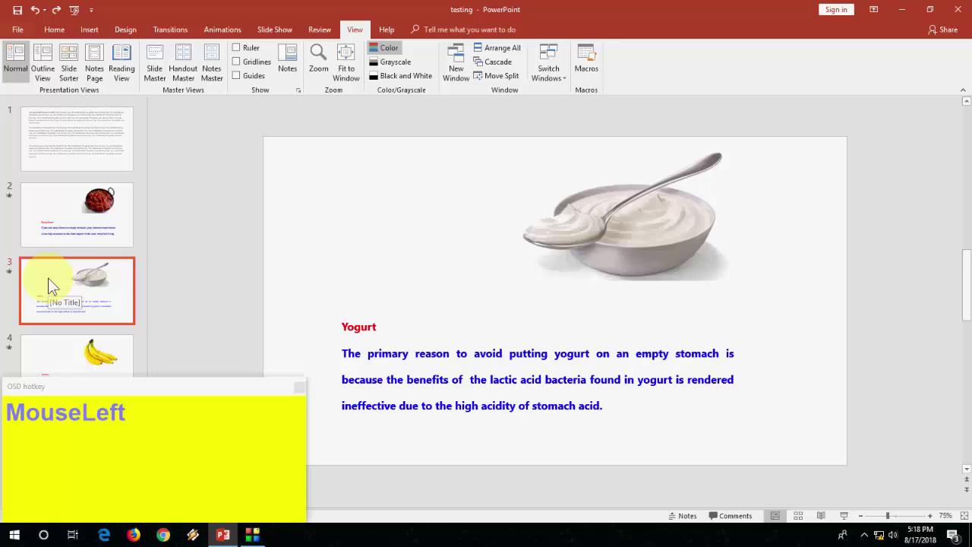
pyautogui.press('F5')
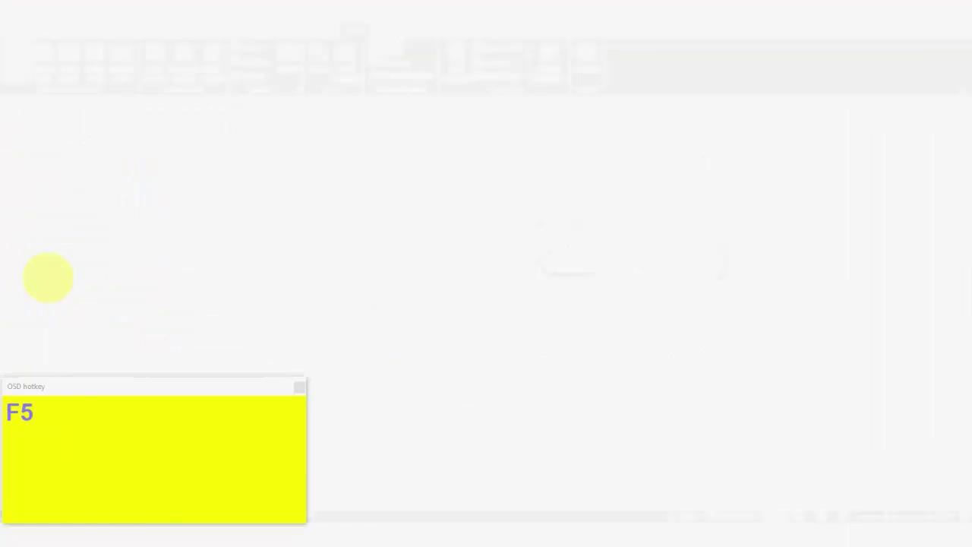
pyautogui.click(695, 302)
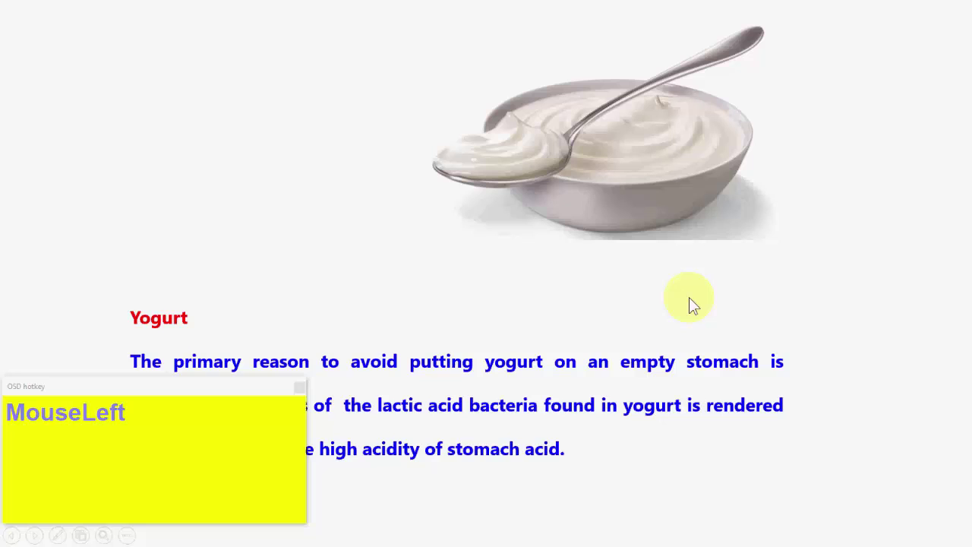
pyautogui.press('Escape')
pyautogui.click(385, 215)
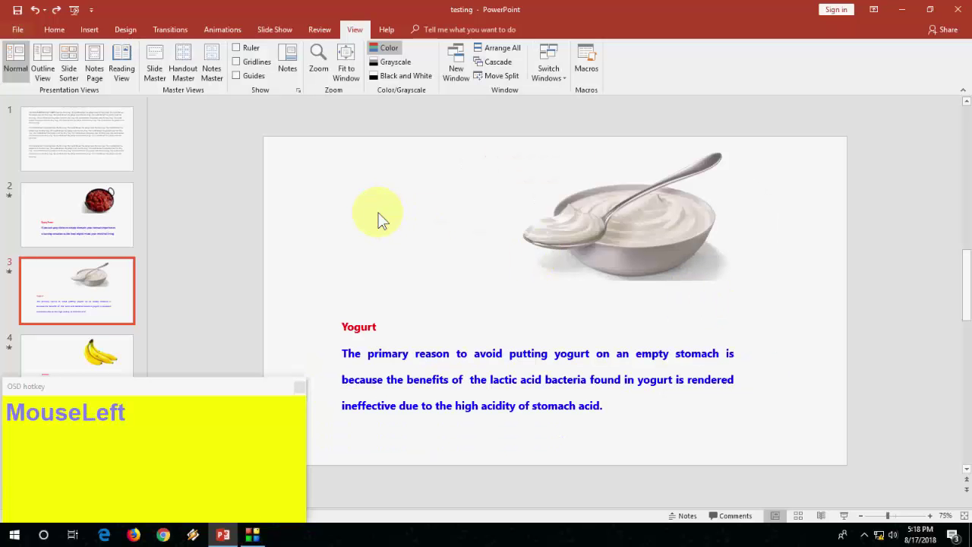
pyautogui.press('F12')
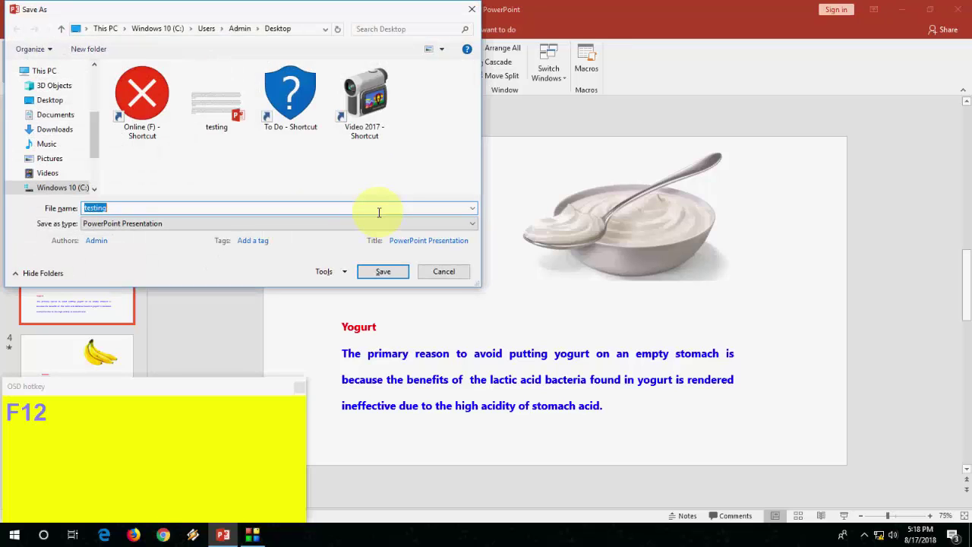
pyautogui.press('Escape')
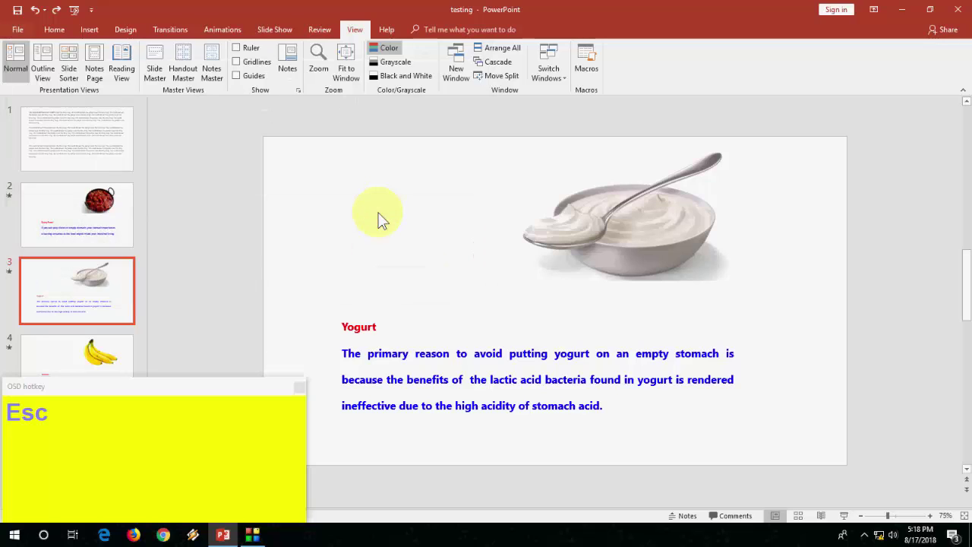
# - Show the Home ribbon commands, then collapse and restore the ribbon
pyautogui.click(58, 39)
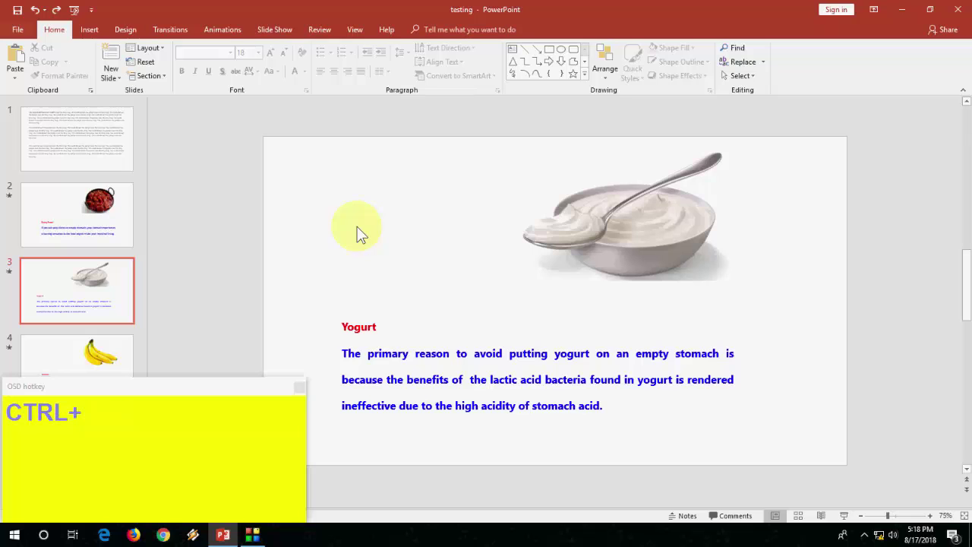
pyautogui.press('F1')
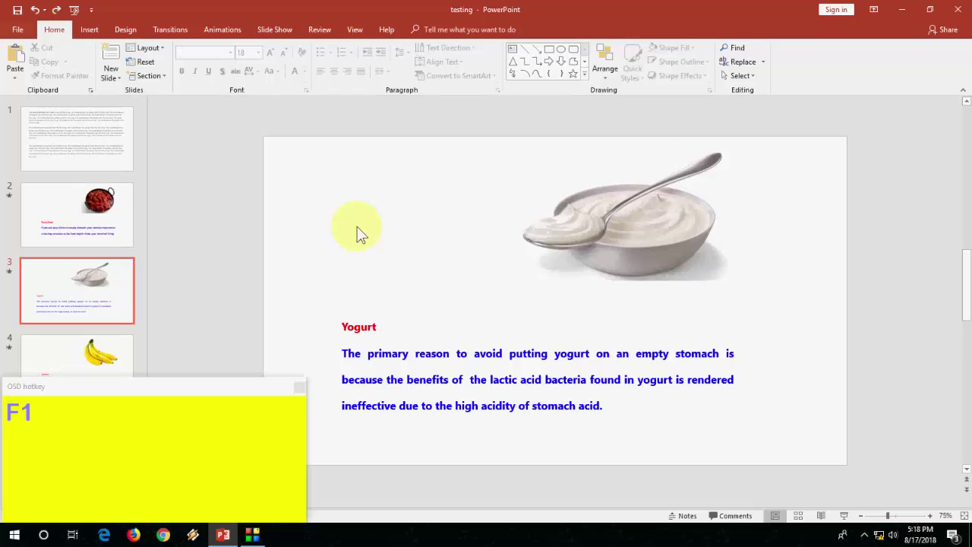
pyautogui.press('F1')
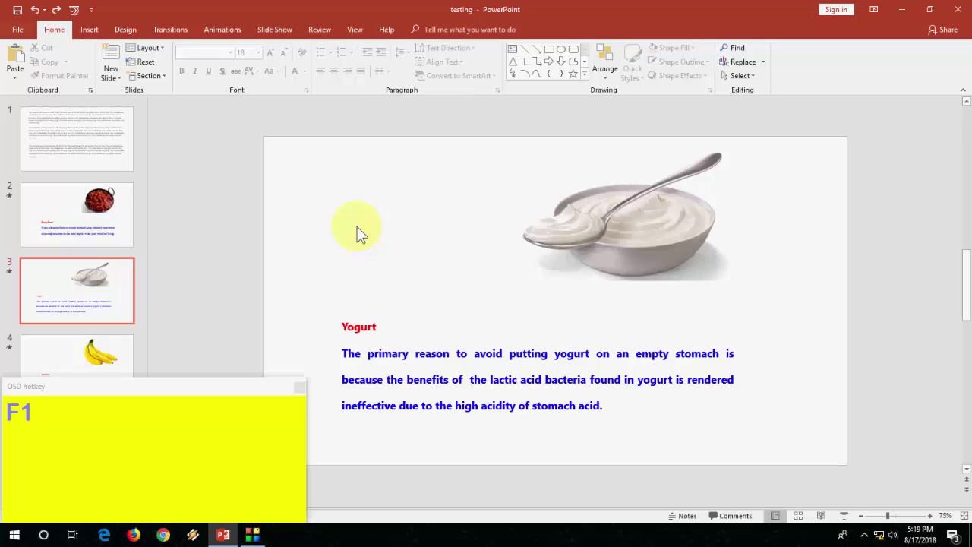
# - Copy the curry picture's framed style with Ctrl+Shift+C and paste it onto the banana picture
pyautogui.click(395, 243)
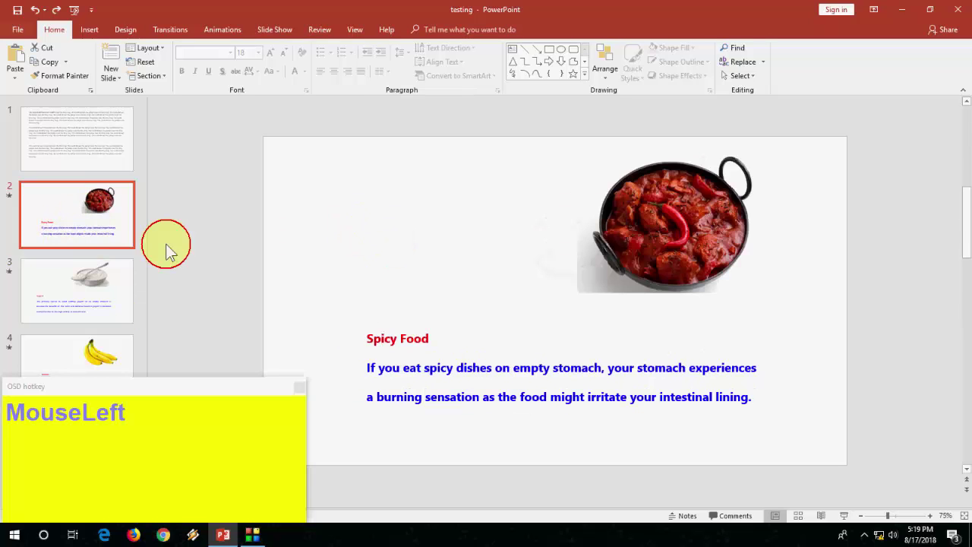
pyautogui.press('ctrl+c')
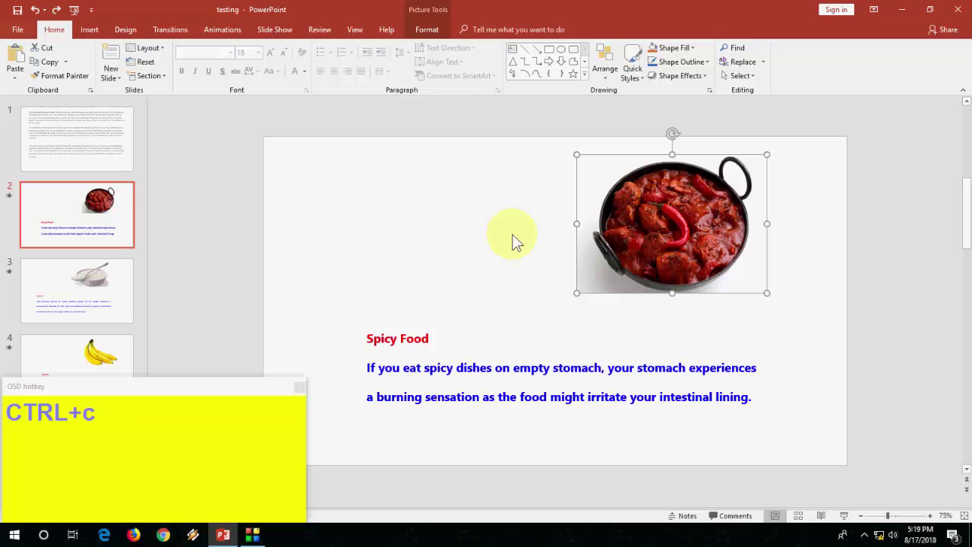
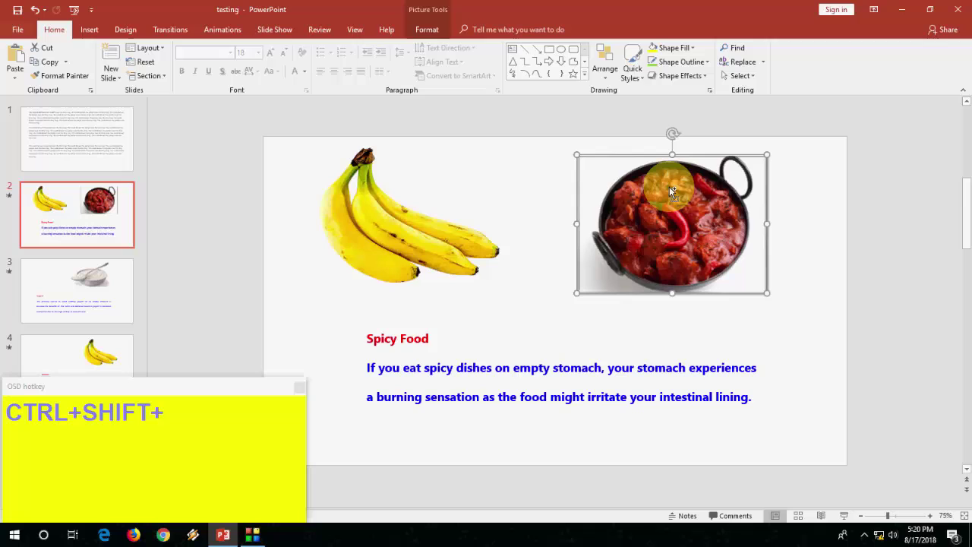
pyautogui.press('ctrl+shift+c')
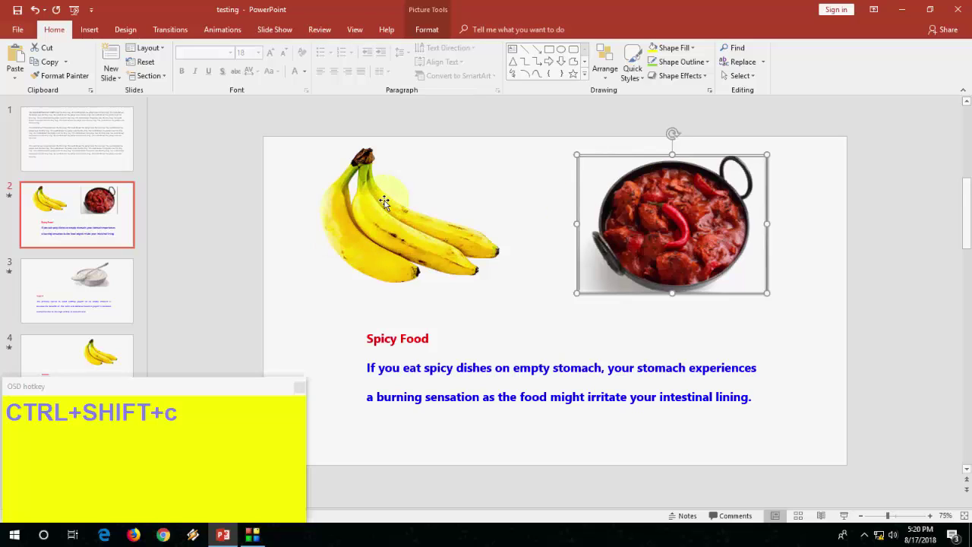
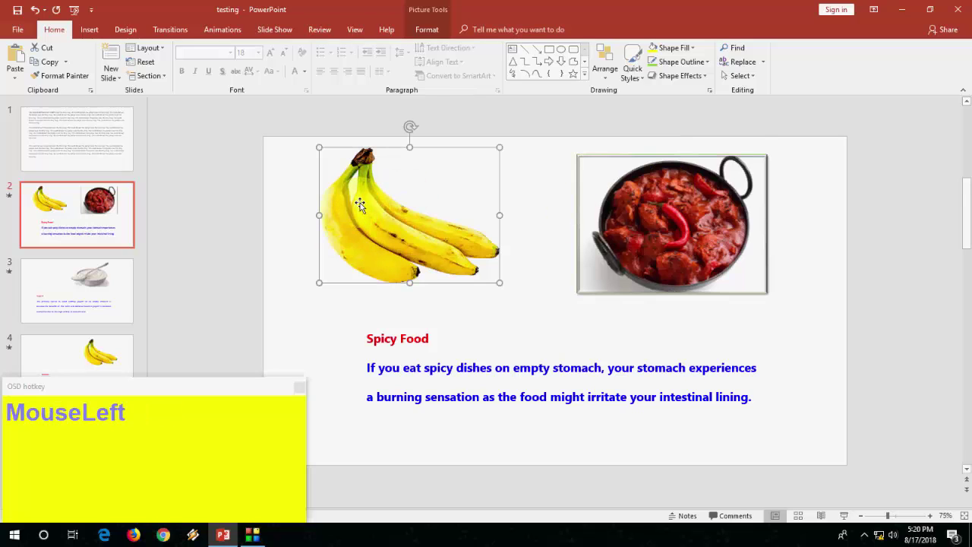
pyautogui.press('ctrl+shift+v')
# - Delete the banana picture from the Spicy Food slide
pyautogui.click(527, 302)
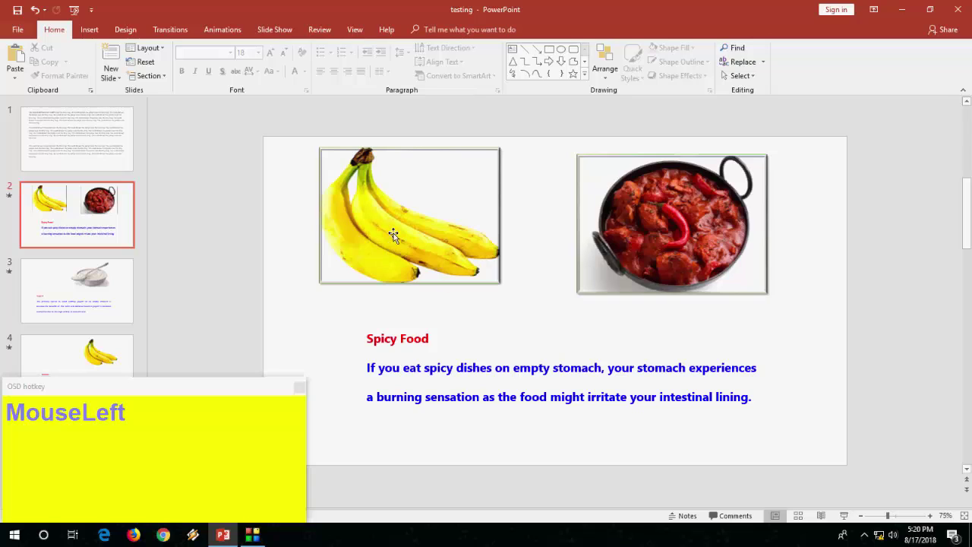
pyautogui.press('Delete')
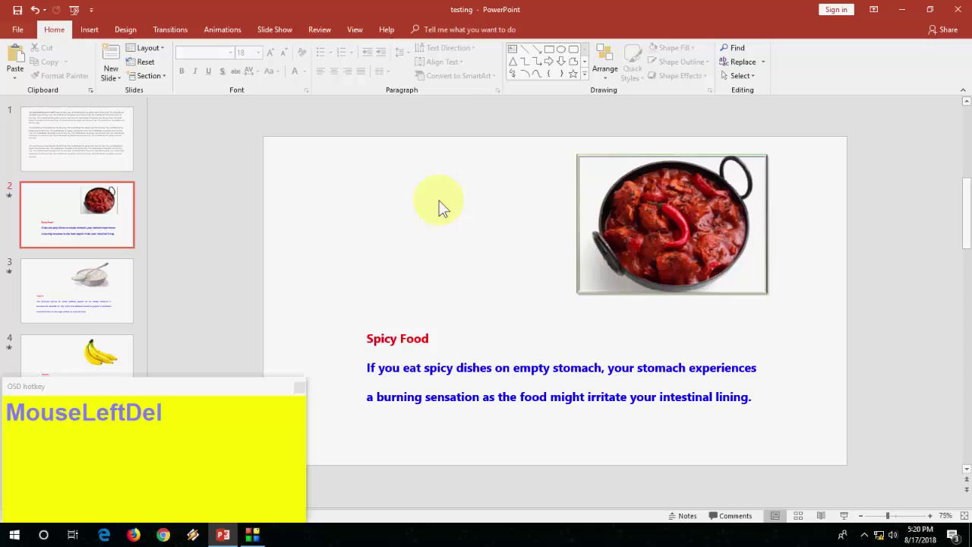
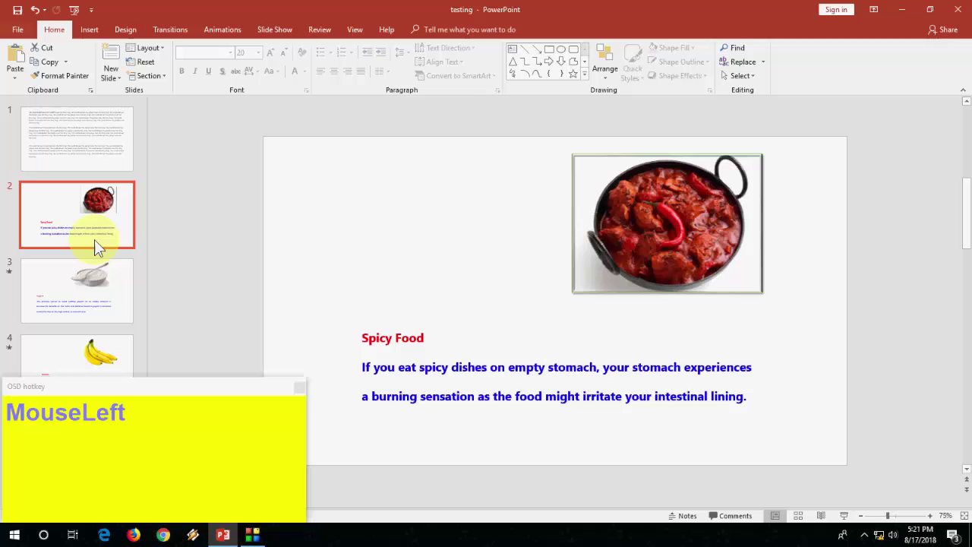
# - Jump between the Thank You slide and slide 1, then select the slide 3 Yogurt thumbnail
pyautogui.press('Home')
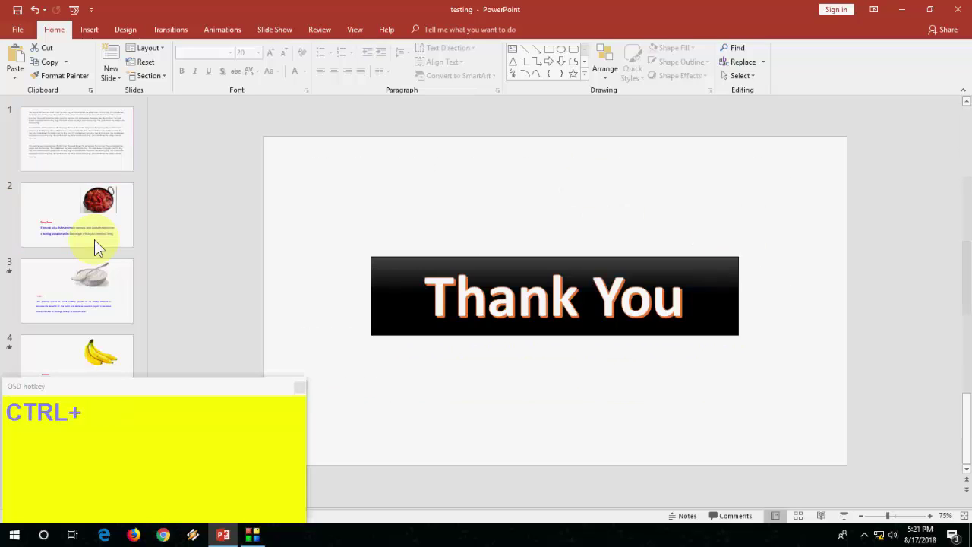
pyautogui.press('Home')
pyautogui.press('End')
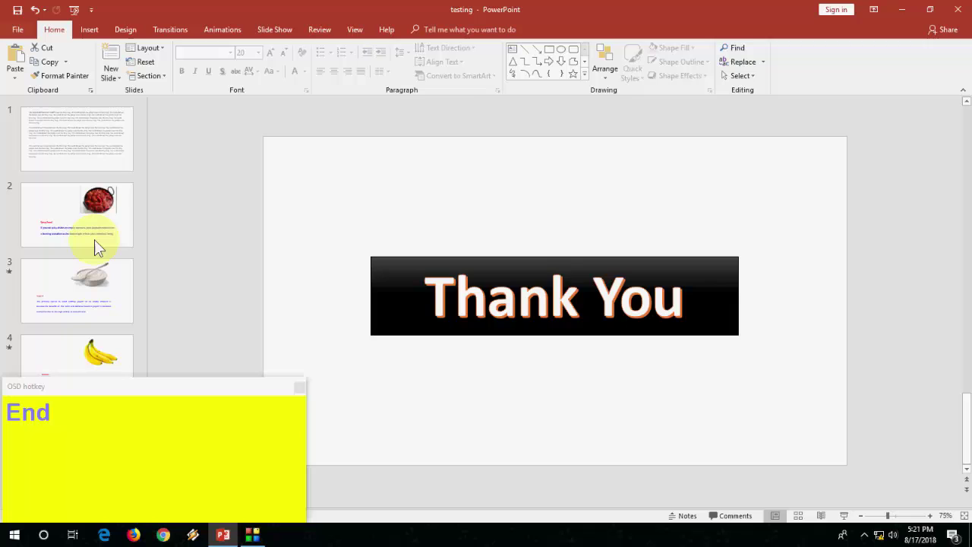
pyautogui.press('Home')
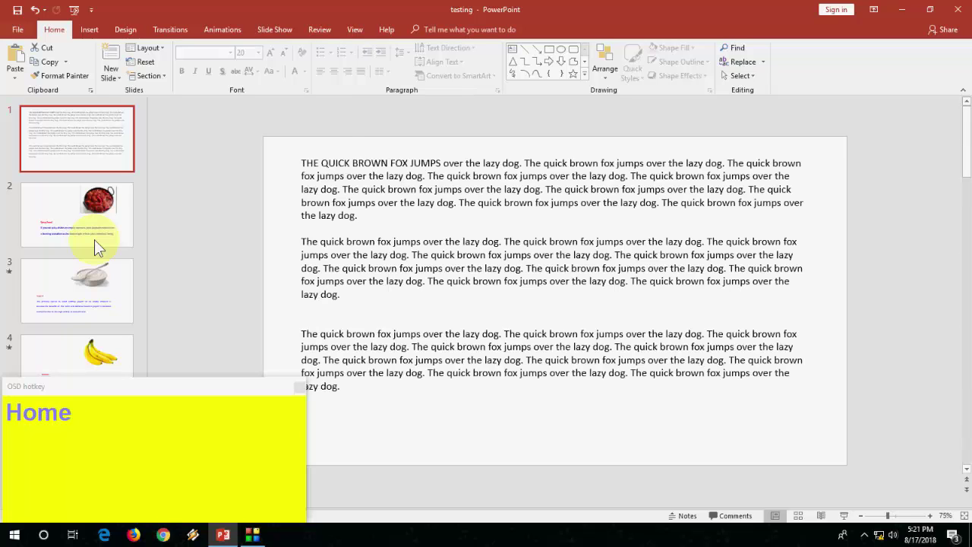
pyautogui.click(101, 285)
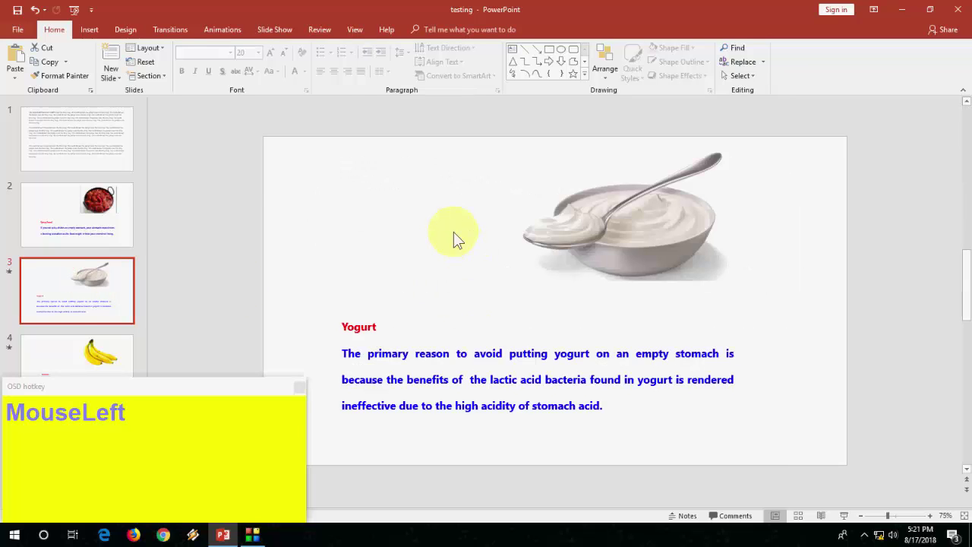
# - Run the slide show through the Spicy Food and banana slides, then end it
pyautogui.press('F5')
pyautogui.press('Page_Down')
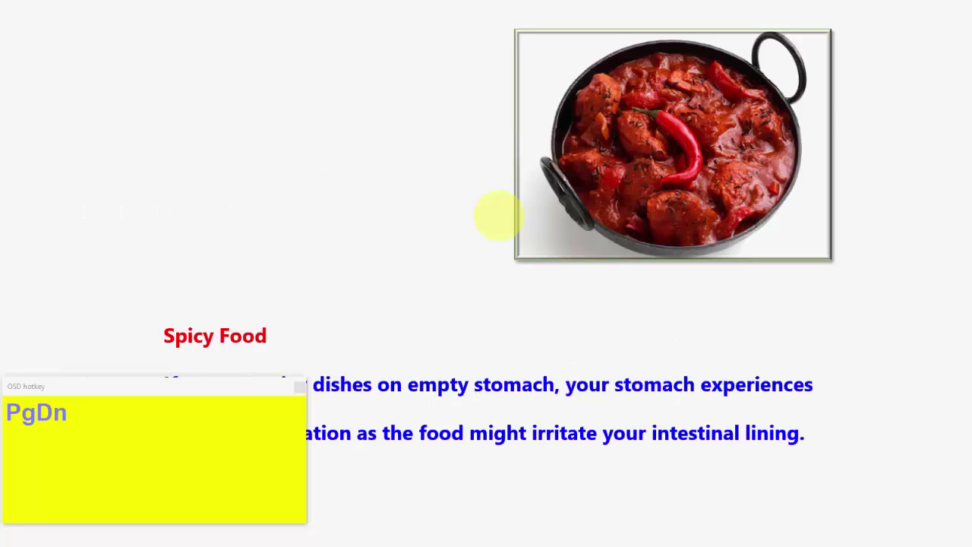
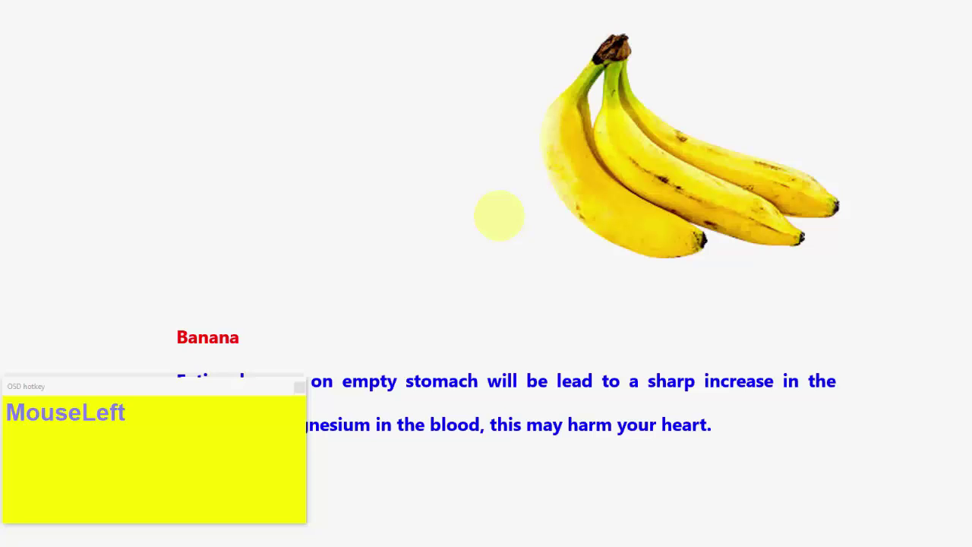
pyautogui.press('2')
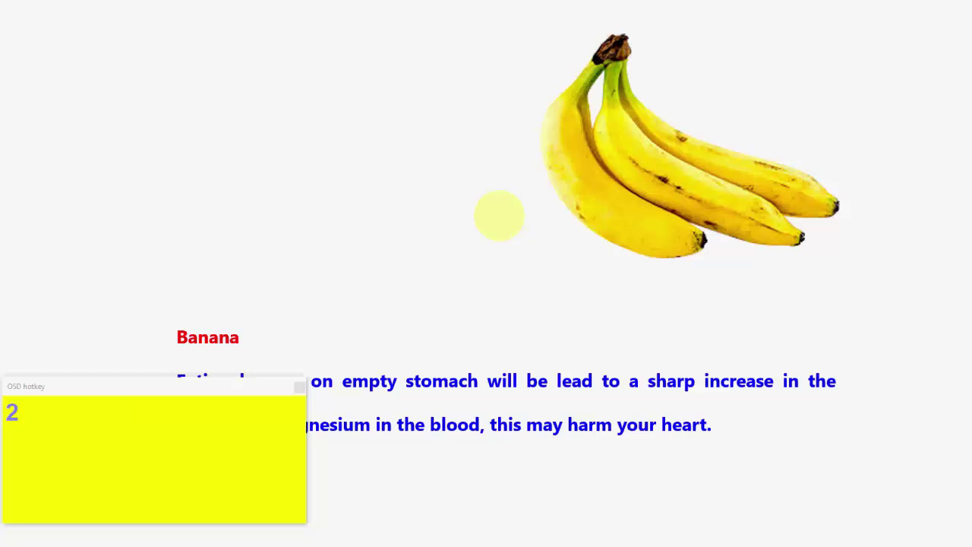
pyautogui.press('Return')
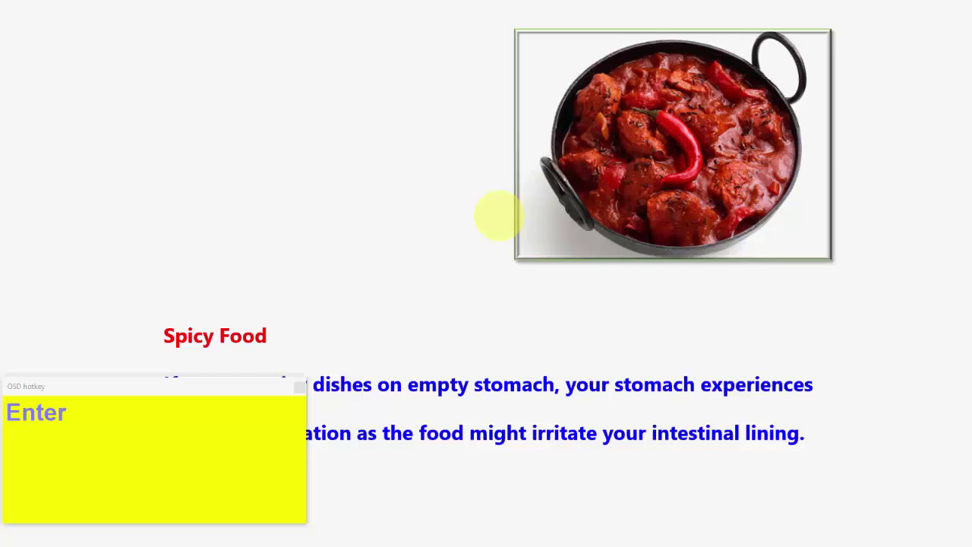
pyautogui.press('Escape')
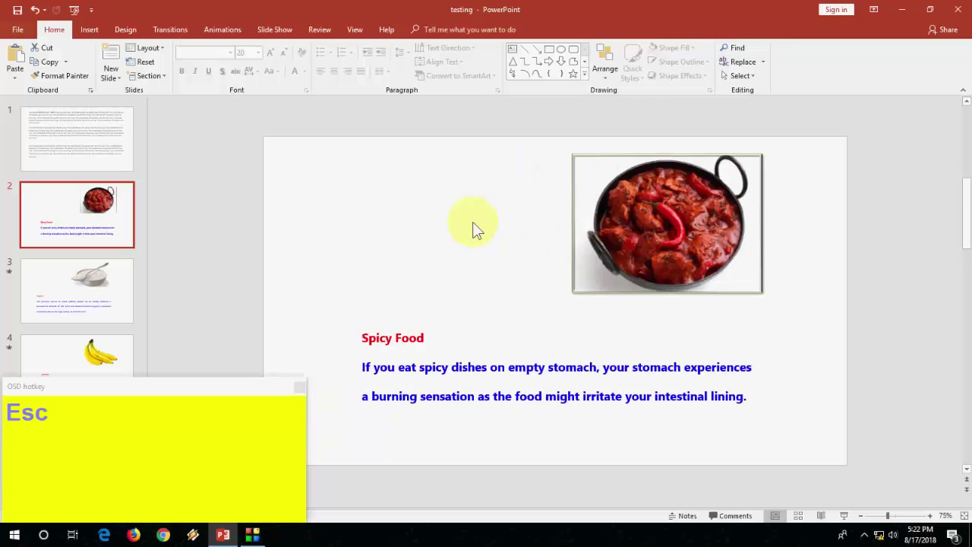
# - Briefly bring up Find, dismiss it, and switch to the File > Info page
pyautogui.click(386, 225)
pyautogui.press('ctrl+f')
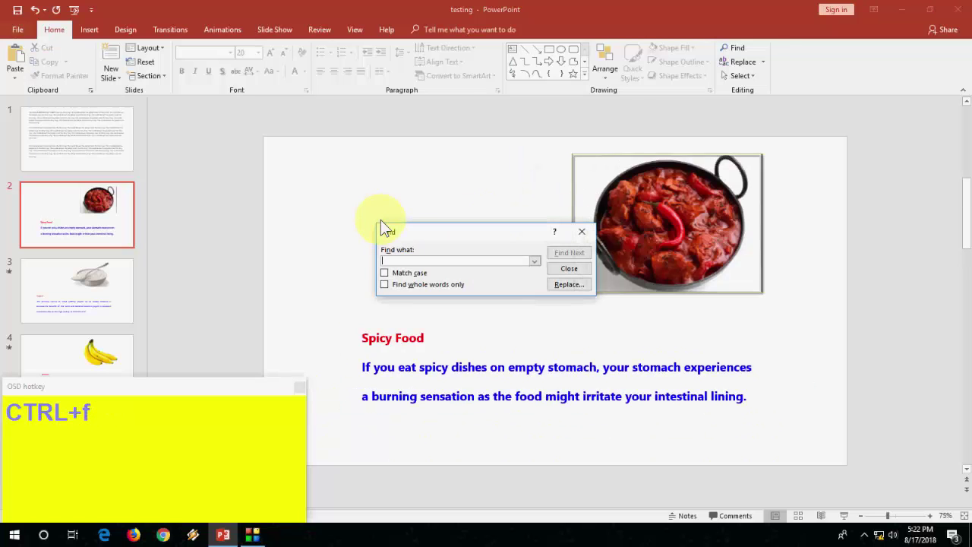
pyautogui.press('Escape')
pyautogui.press('alt+f')
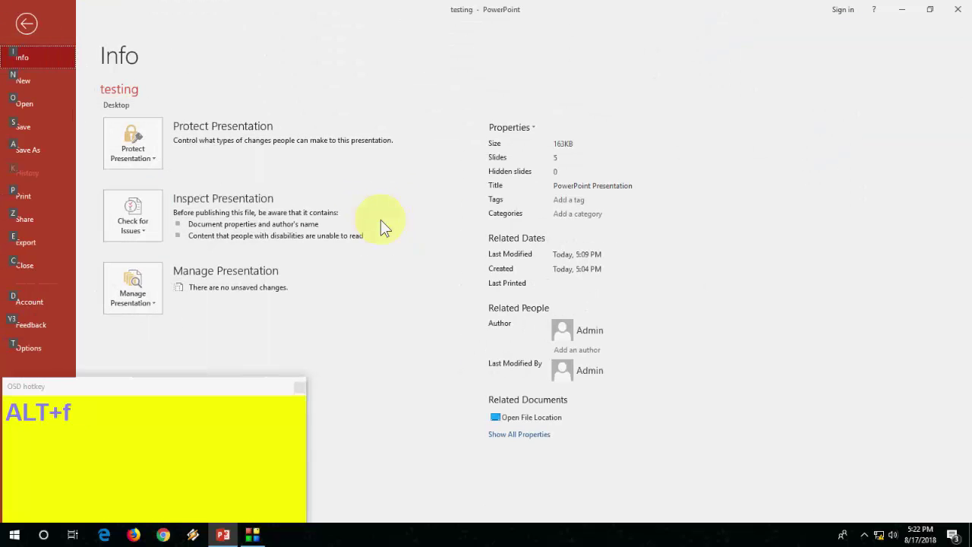
# - Leave Backstage for the Spicy Food slide and dismiss the Replace dialog without changes
pyautogui.press('Escape')
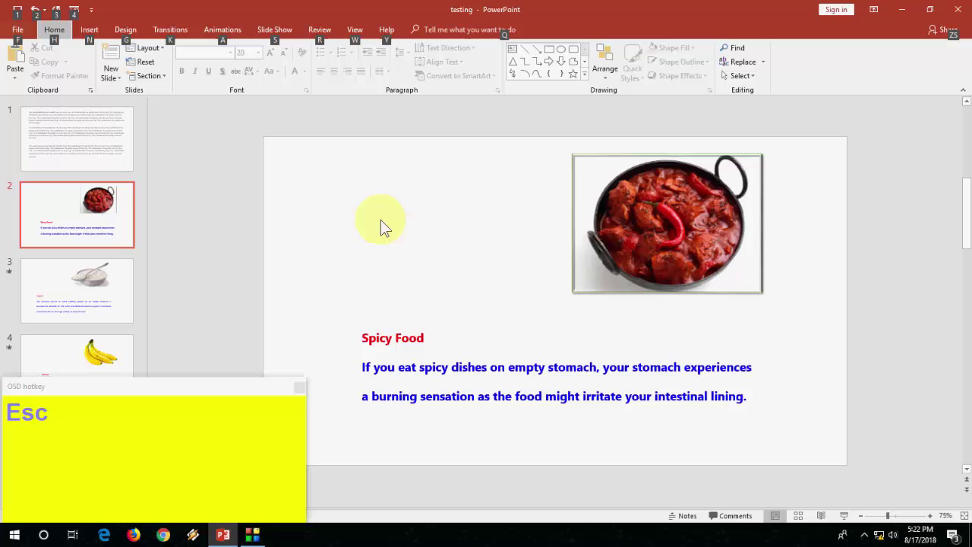
pyautogui.press('ctrl+h')
pyautogui.click(338, 213)
pyautogui.press('Escape')
pyautogui.press('ctrl+h')
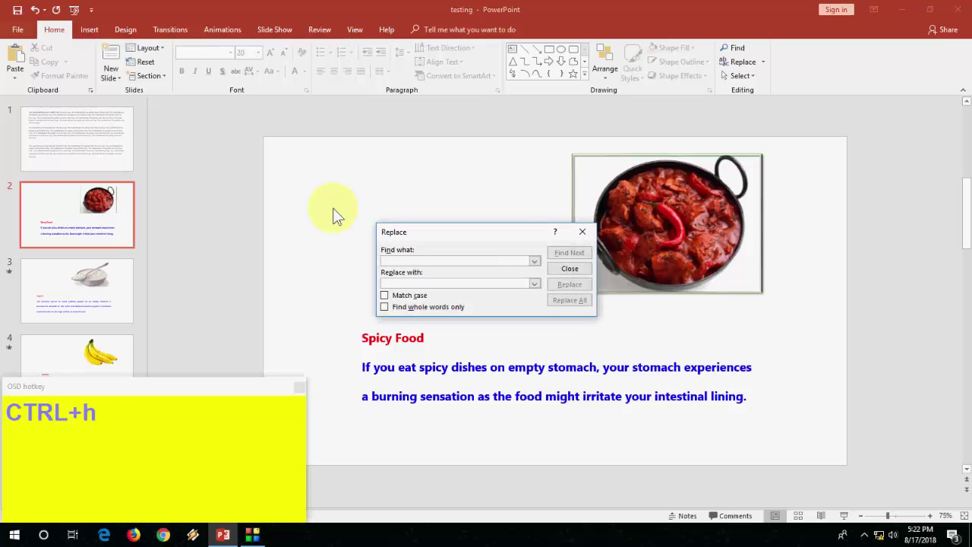
pyautogui.press('Escape')
# - Attempt to close the presentation and cancel the save prompt so the deck stays open
pyautogui.press('ctrl+q')
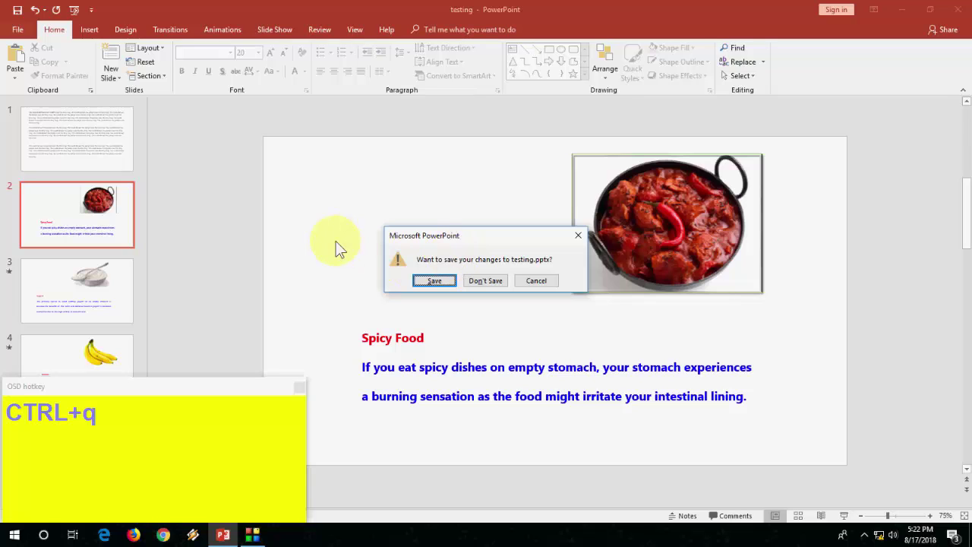
pyautogui.press('Escape')
pyautogui.click(342, 247)
pyautogui.press('ctrl+n')
pyautogui.press('alt+f')
pyautogui.press('Escape')
pyautogui.click(357, 241)
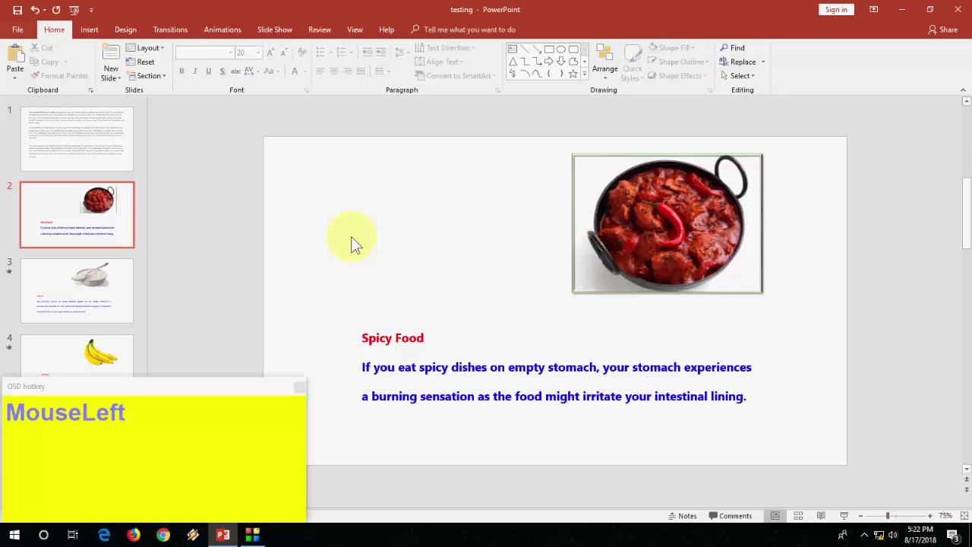
# - Show the Transitions ribbon and the Tell me command search, dismissing each
pyautogui.press('alt+k')
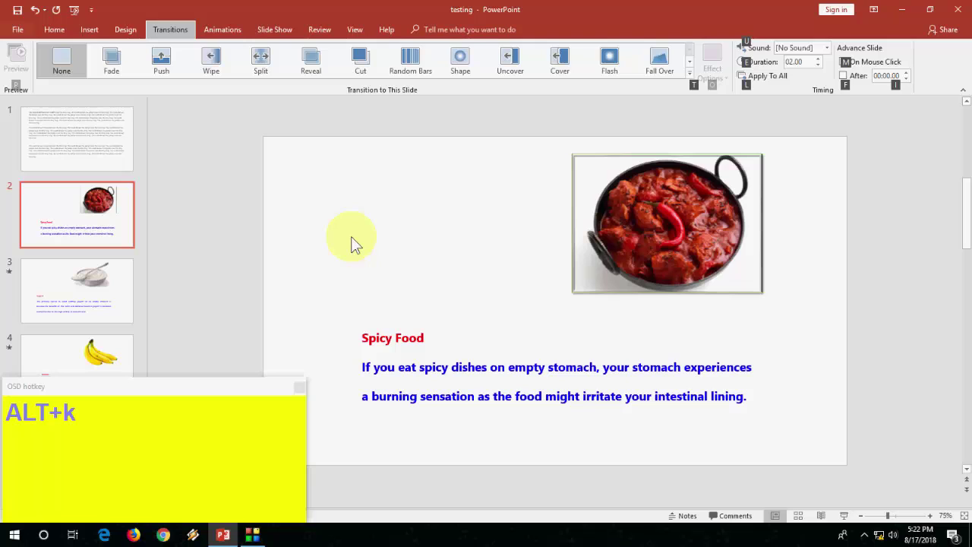
pyautogui.press('Escape')
pyautogui.press('alt+q')
pyautogui.press('Escape')
pyautogui.click(357, 242)
pyautogui.press('alt+q')
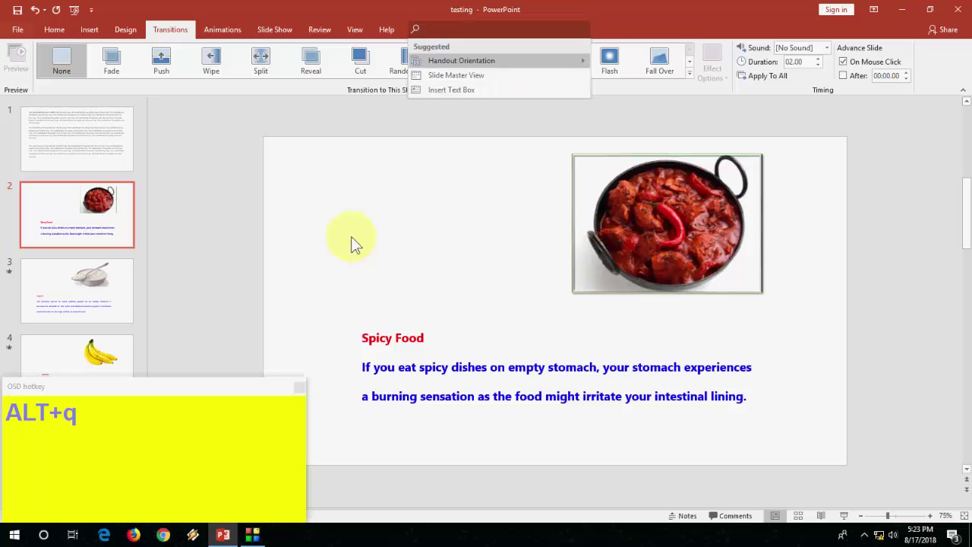
pyautogui.press('Escape')
# - Show the Animations and Slide Show ribbons, finishing on the Review tools
pyautogui.press('alt+a')
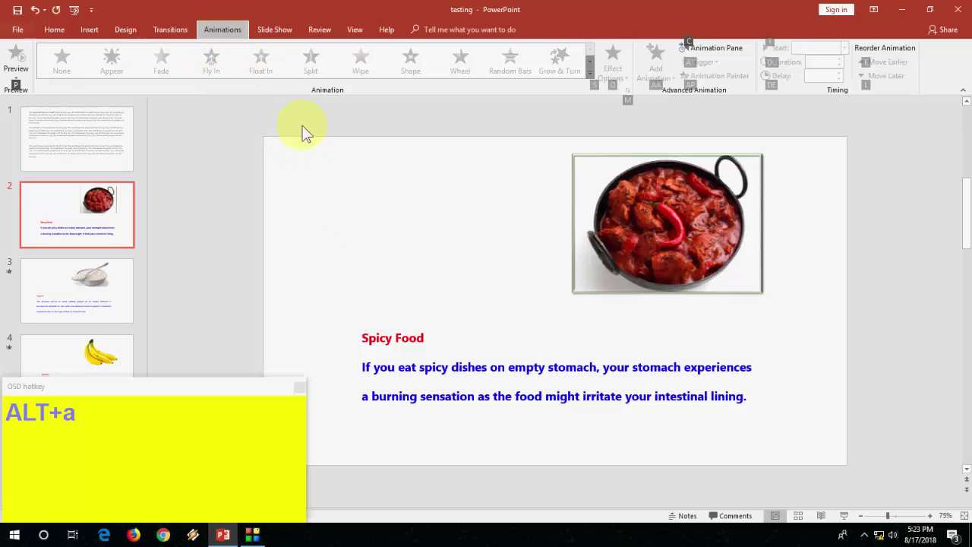
pyautogui.click(356, 235)
pyautogui.press('alt+s')
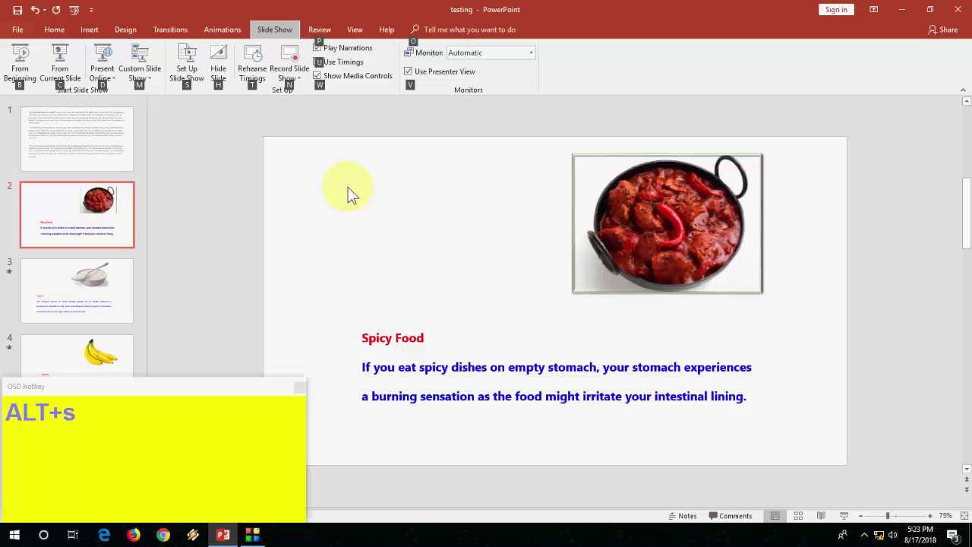
pyautogui.press('Escape')
pyautogui.press('alt+r')
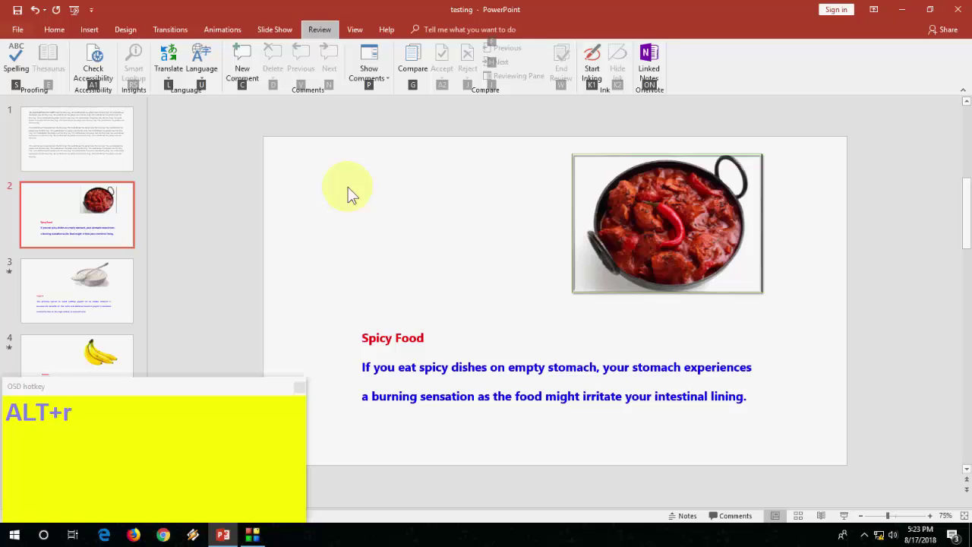
# - Reach the Backstage Open page and reopen the testing deck from Recent files
pyautogui.press('Escape')
pyautogui.press('ctrl+o')
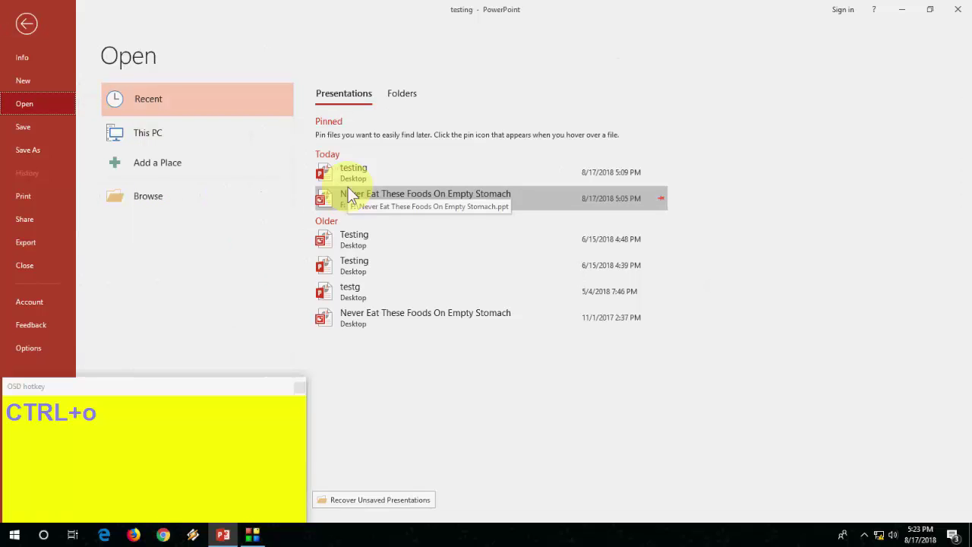
pyautogui.press('Escape')
pyautogui.press('ctrl+s')
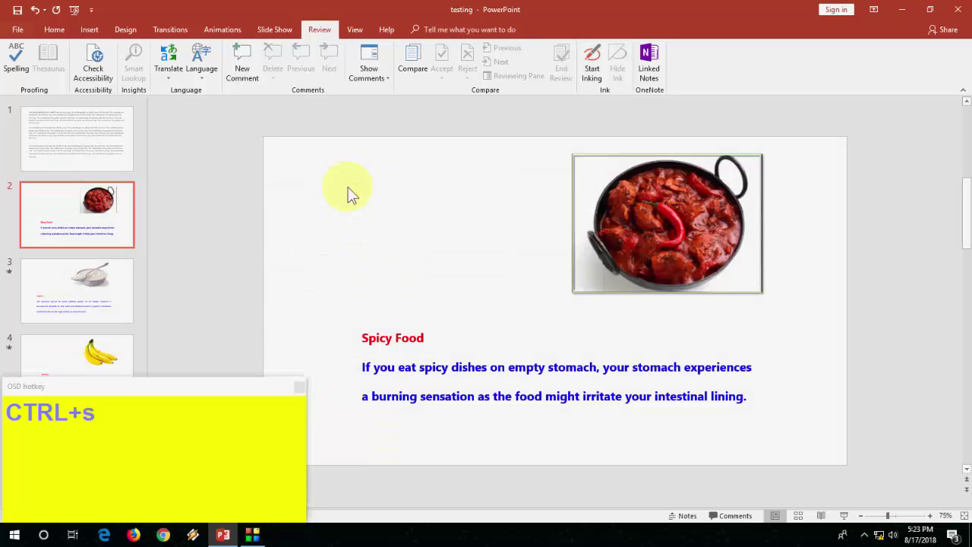
pyautogui.press('ctrl+w')
pyautogui.press('alt+f')
pyautogui.press('alt+1')
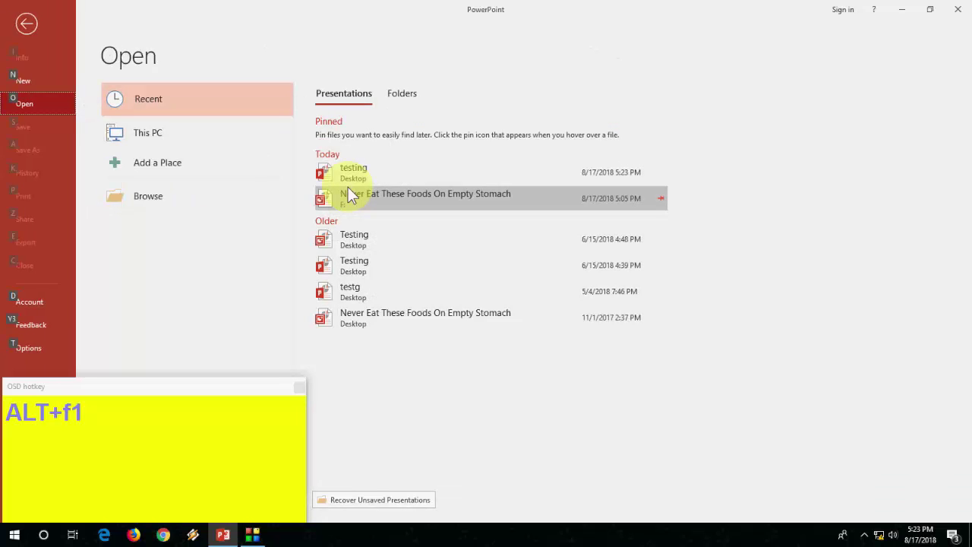
pyautogui.click(355, 184)
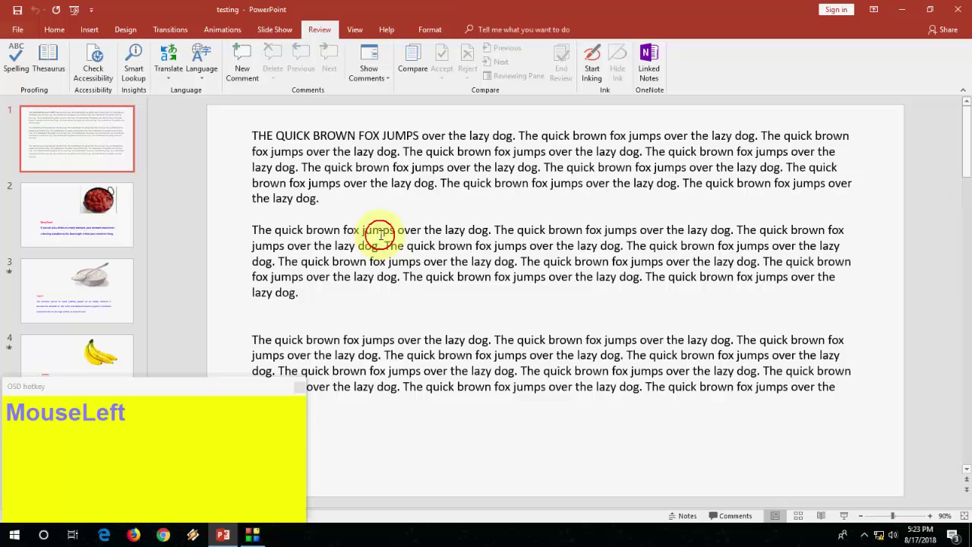
# - Close the testing deck and reopen it from the recent presentations list
pyautogui.press('ctrl+z')
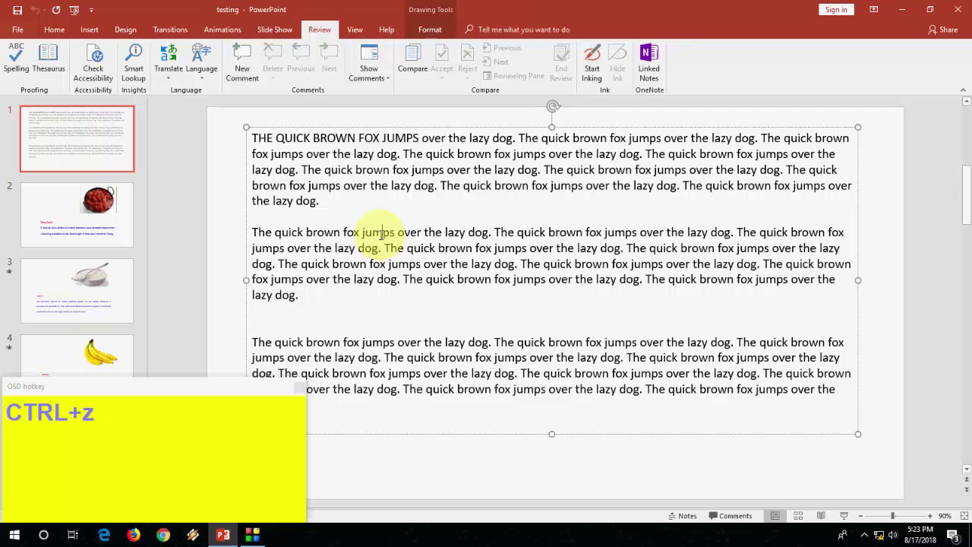
pyautogui.press('Escape')
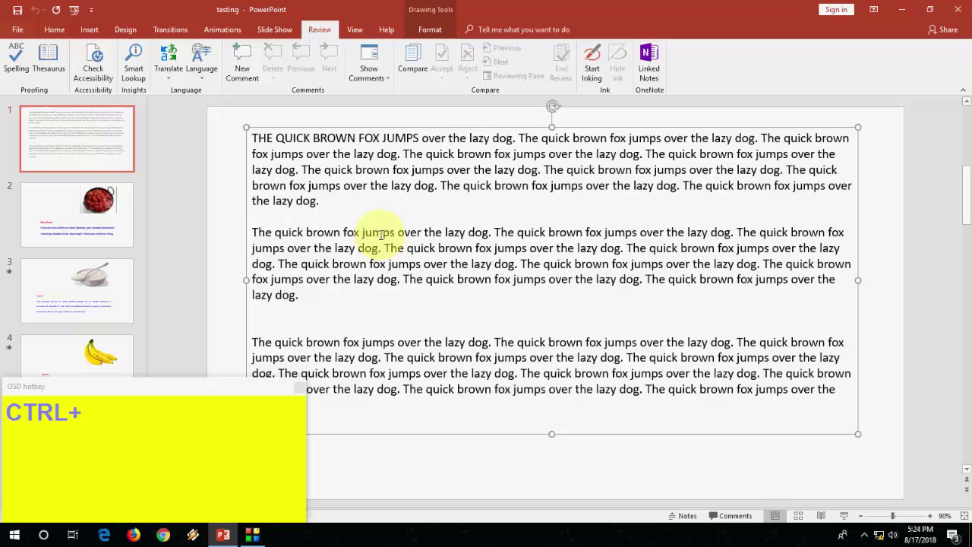
pyautogui.press('Escape')
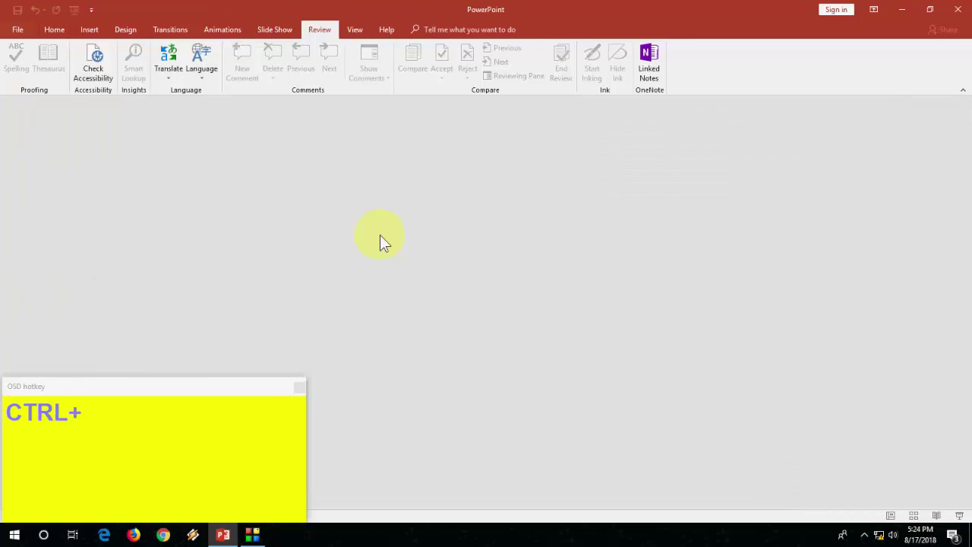
pyautogui.press('alt+1')
pyautogui.click(382, 177)
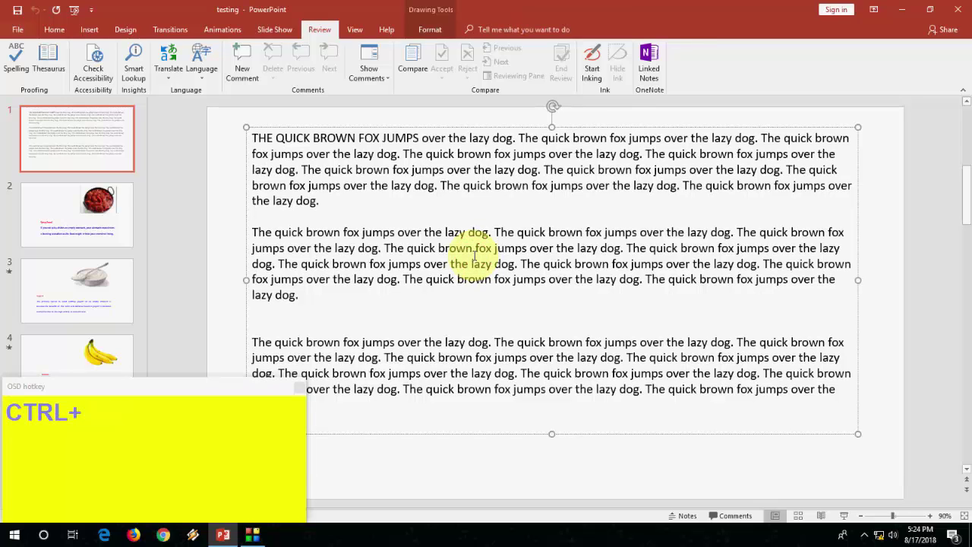
# - Preview slide 1 for printing, return to editing, and page through to the Yogurt slide
pyautogui.press('F2')
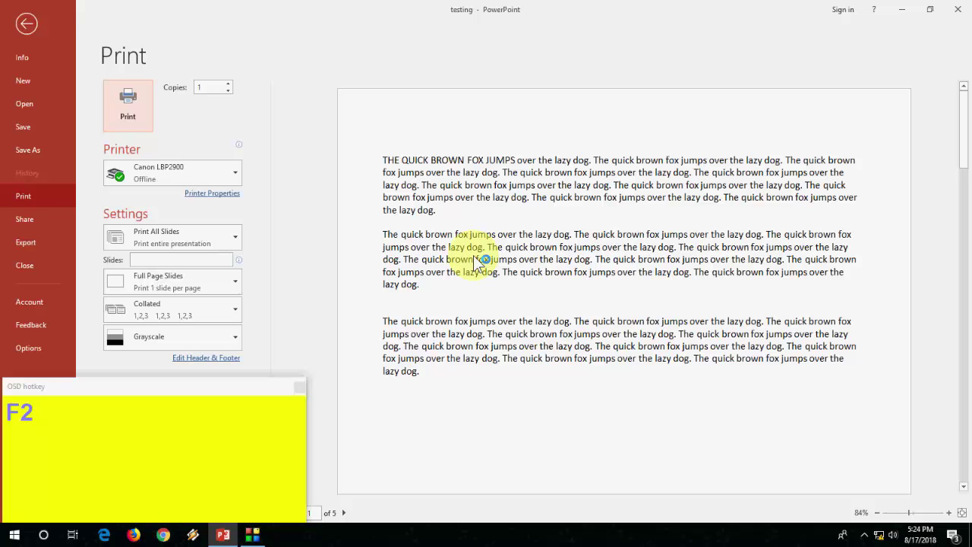
pyautogui.press('Escape')
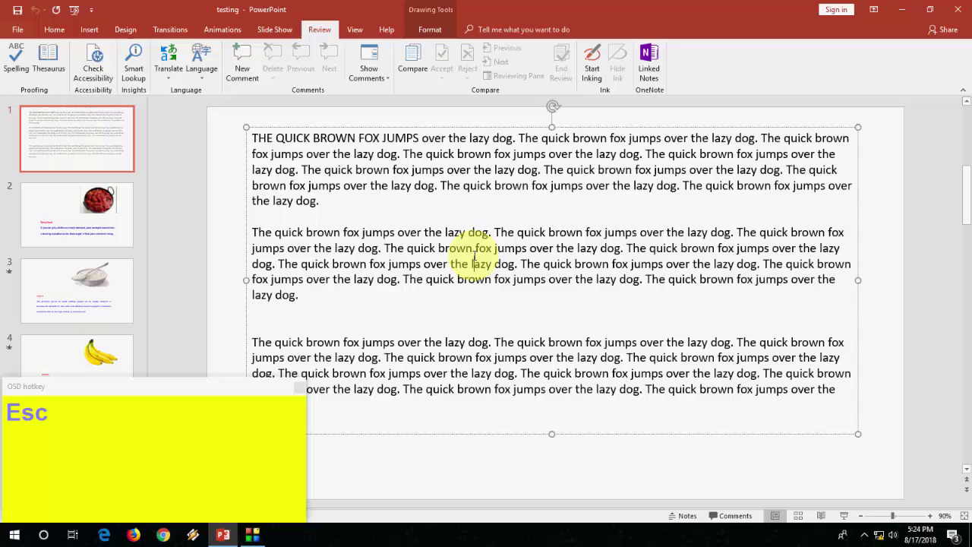
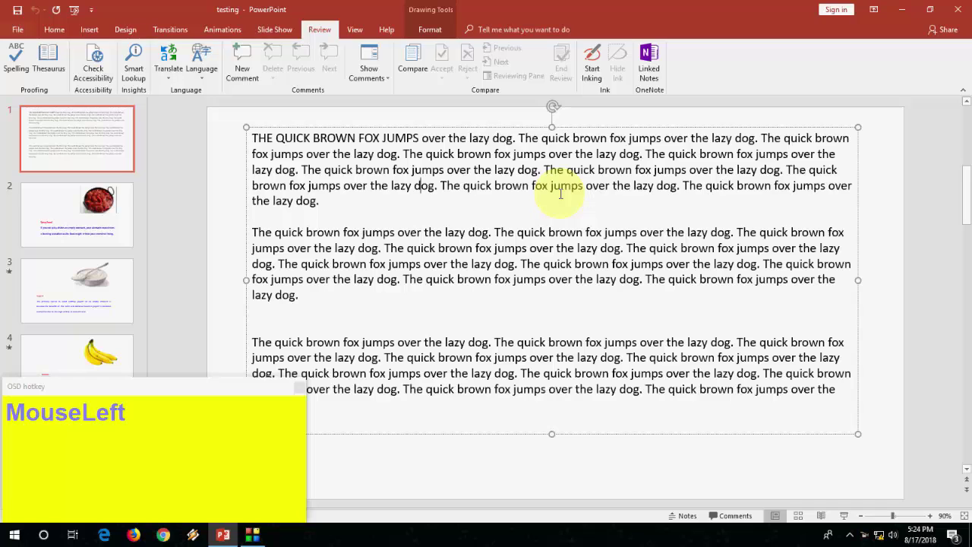
pyautogui.press('Page_Down')
pyautogui.press('Page_Down')
pyautogui.press('Page_Down')
pyautogui.press('Page_Down')
pyautogui.press('Page_Up')
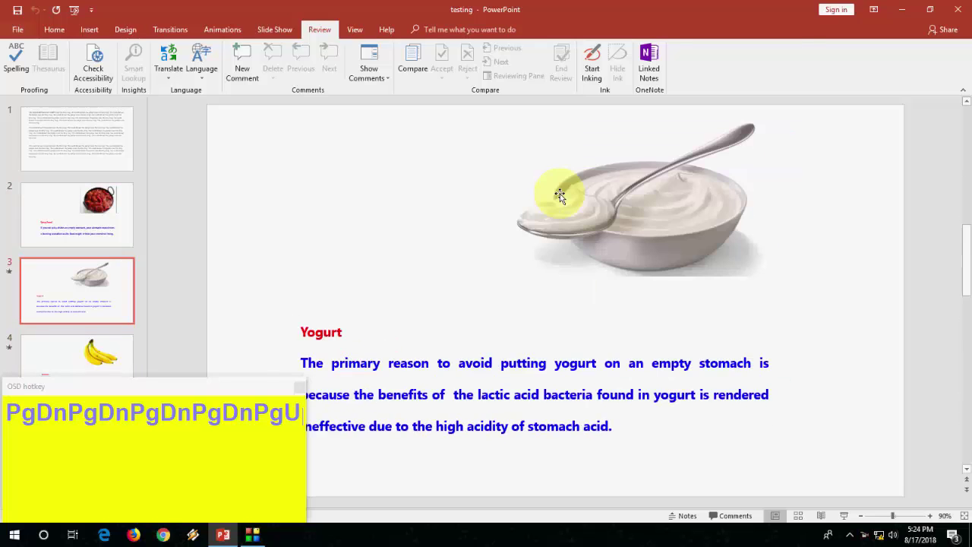
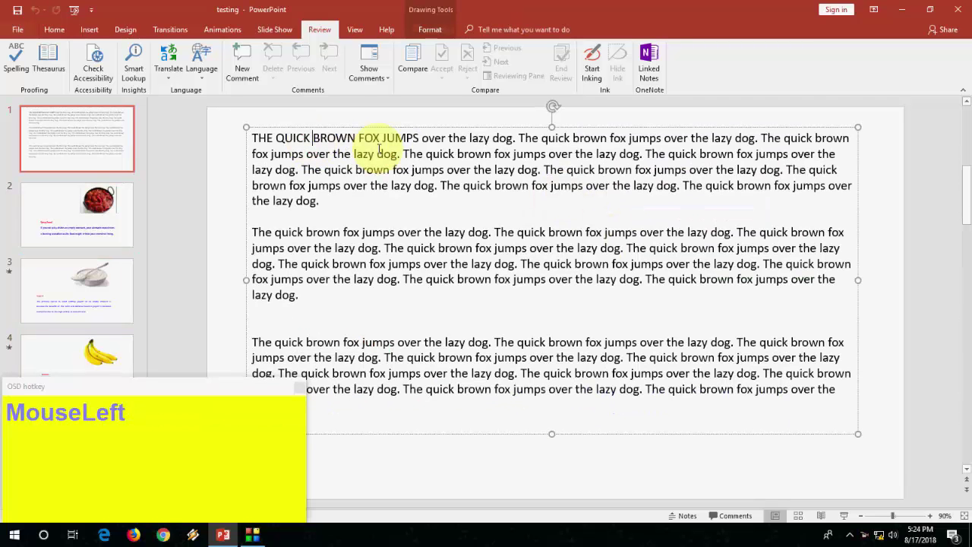
# - Select the first fox-text paragraph on slide 1, cutting it and undoing the cut
pyautogui.press('Home')
pyautogui.press('End')
pyautogui.press('Down')
pyautogui.press('Down')
pyautogui.press('Down')
pyautogui.press('Down')
pyautogui.press('ctrl+x')
pyautogui.press('ctrl+z')
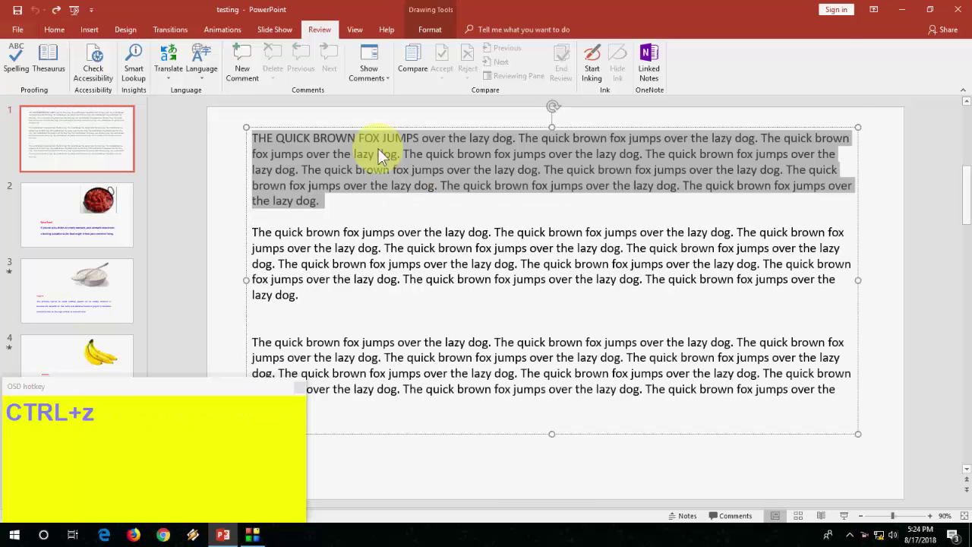
# - Insert an empty line after the first paragraph, undoing a stray paste
pyautogui.press('ctrl+c')
pyautogui.press('ctrl+Down')
pyautogui.press('Return')
pyautogui.press('ctrl+v')
pyautogui.press('ctrl+z')
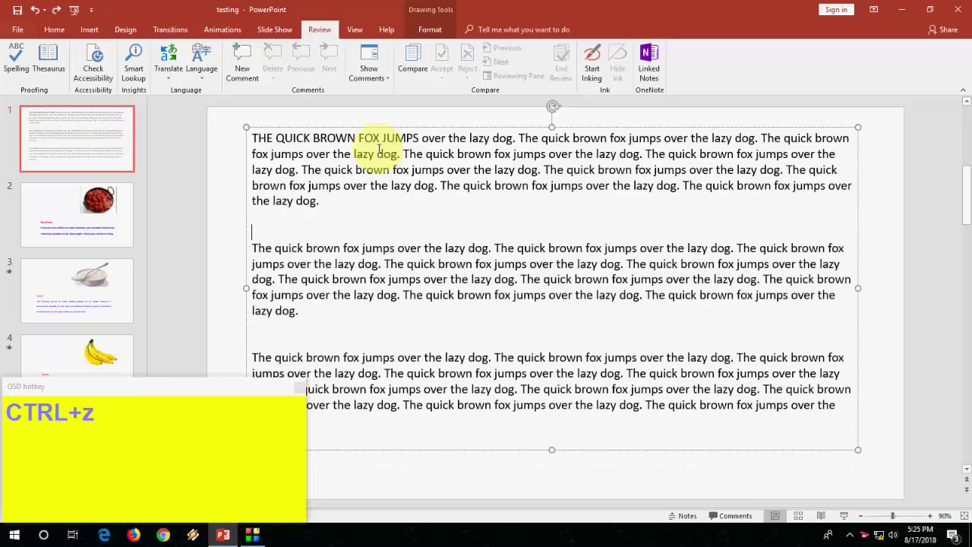
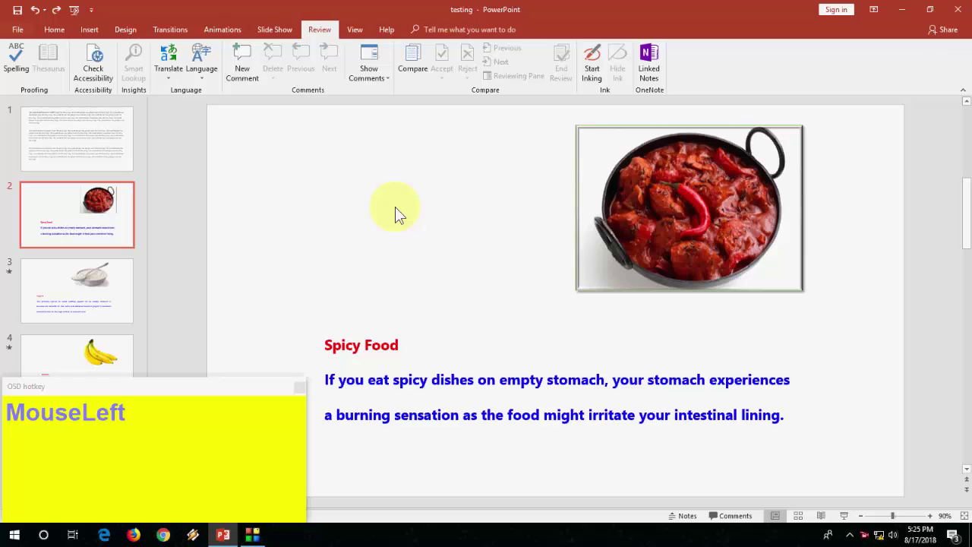
# - Bring up Paste Special twice on the Spicy Food slide and dismiss it without pasting
pyautogui.press('ctrl+alt+v')
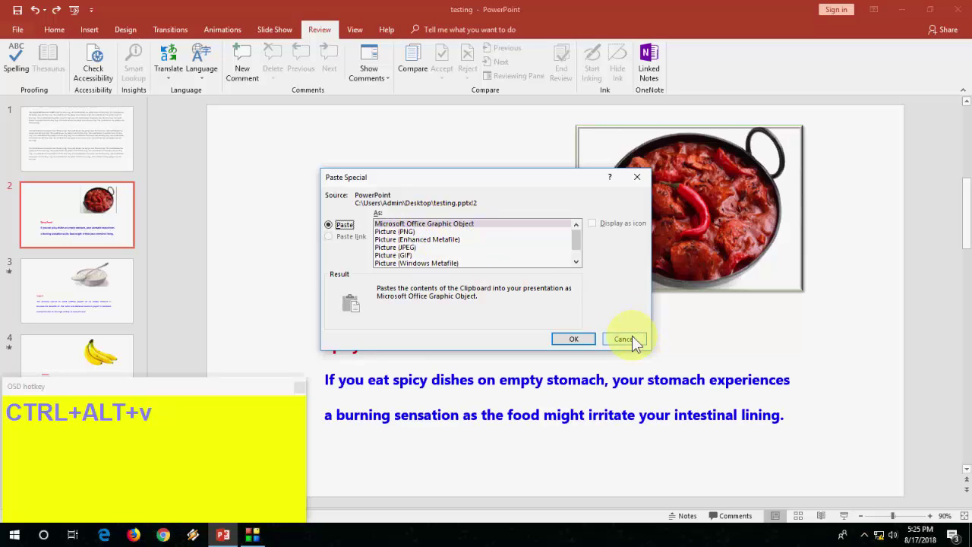
pyautogui.click(636, 341)
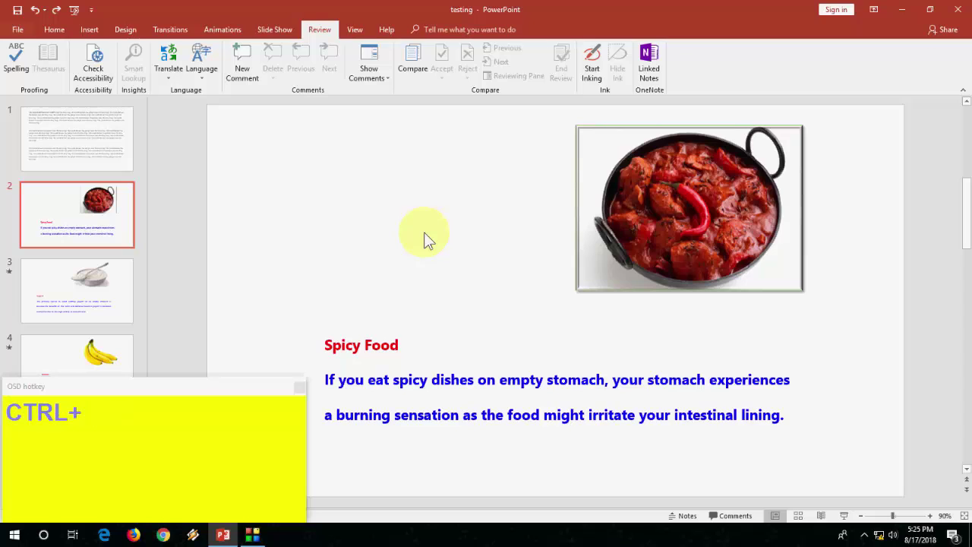
pyautogui.press('ctrl+alt+v')
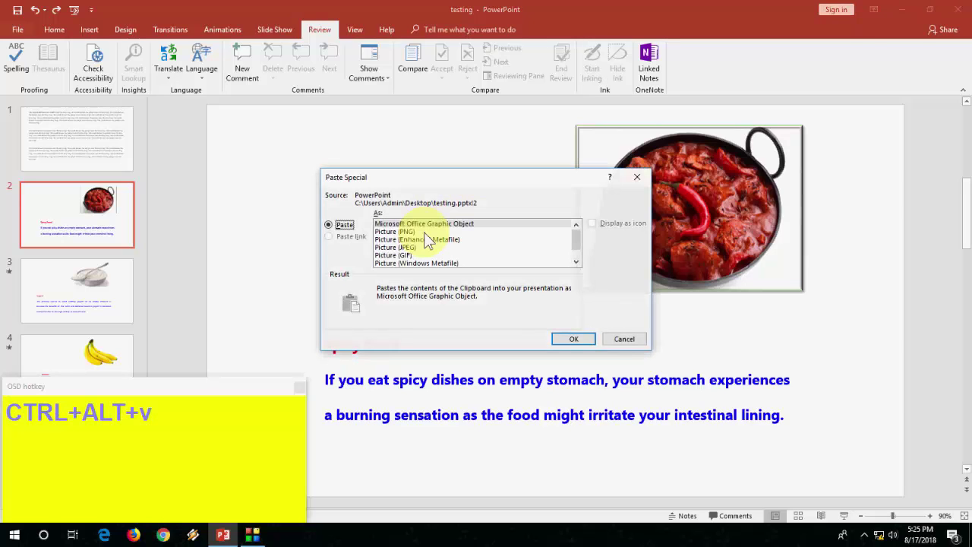
pyautogui.press('Escape')
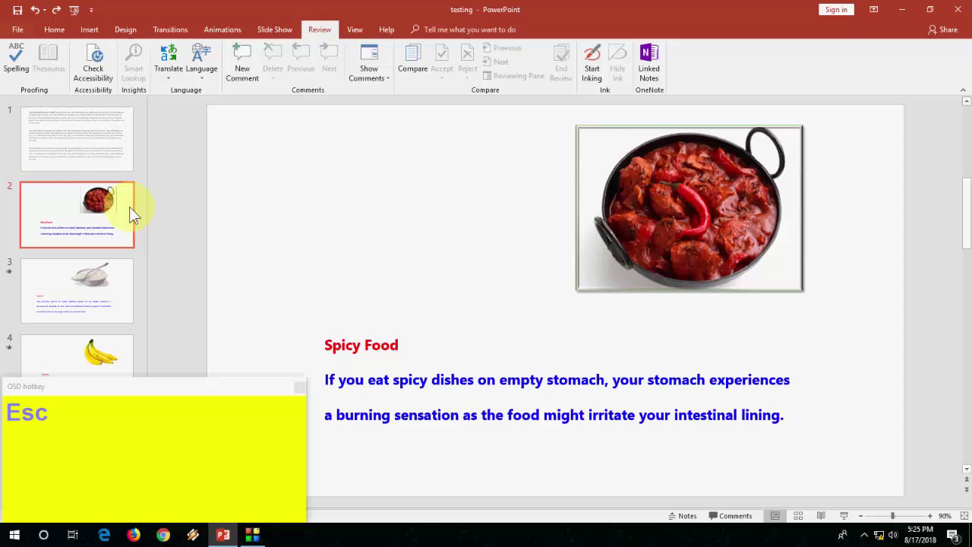
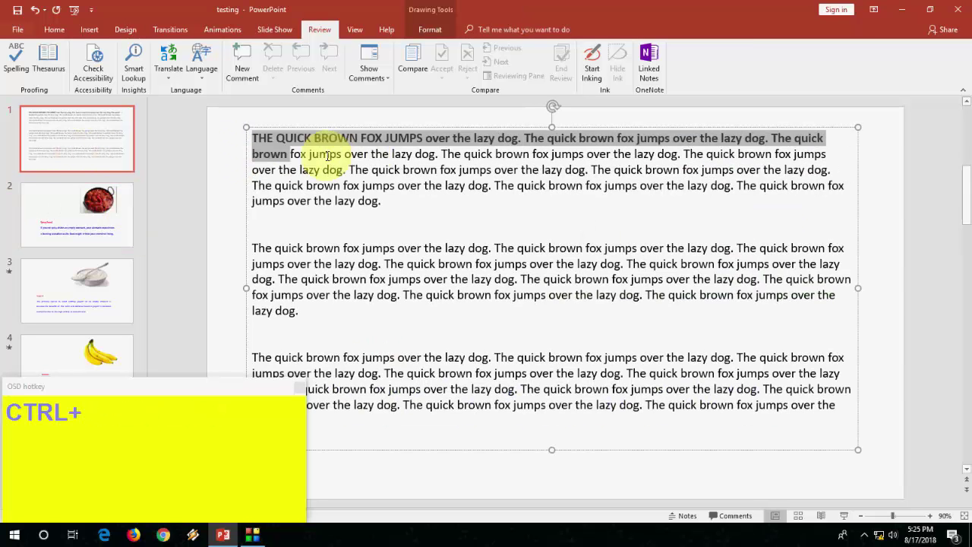
# - Toggle text emphasis on the selected opening text and undo back to plain
pyautogui.press('ctrl+i')
pyautogui.press('u')
pyautogui.press('z')
pyautogui.press('ctrl+z')
pyautogui.press('ctrl+z')
pyautogui.press('Left')
# - Cycle the first paragraph through centred, left, right and justified alignment
pyautogui.press('ctrl+e')
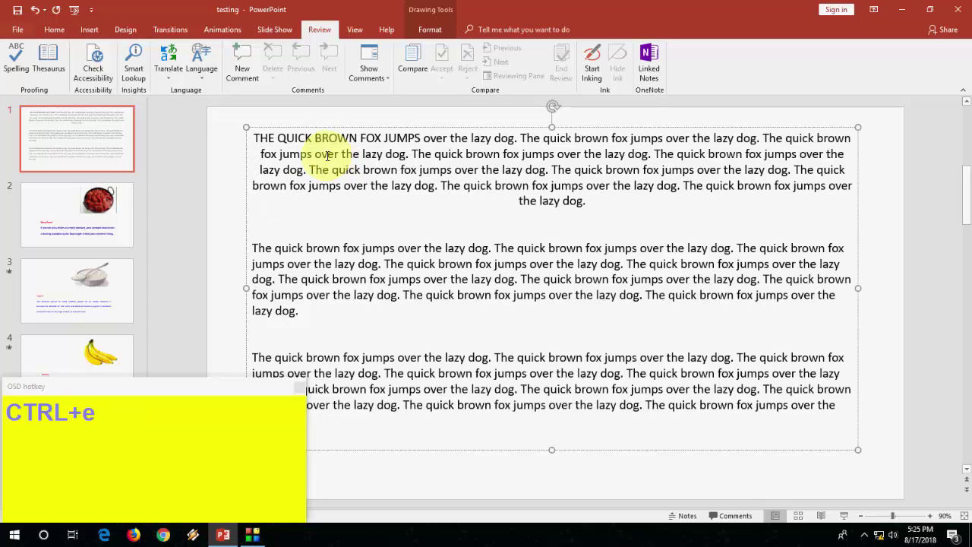
pyautogui.press('ctrl+j')
pyautogui.press('ctrl+l')
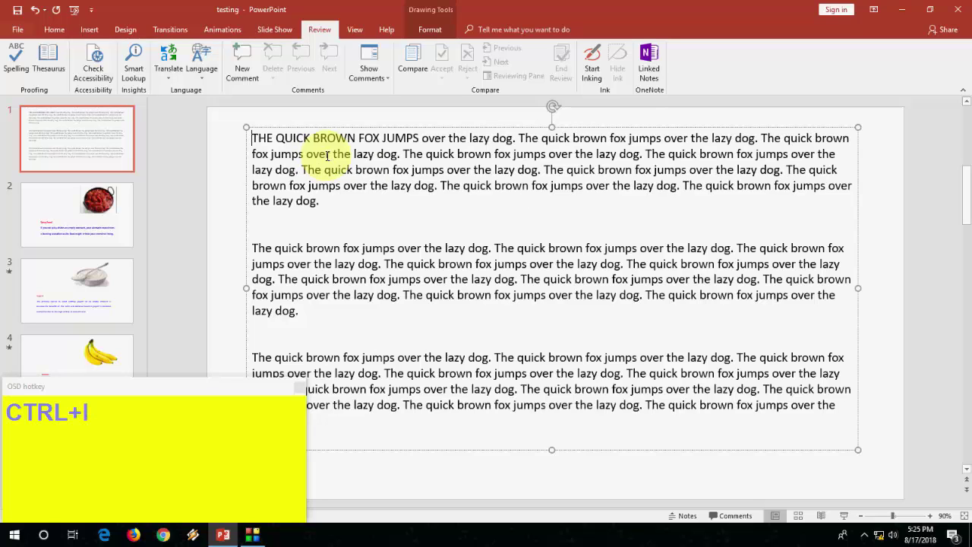
pyautogui.press('ctrl+r')
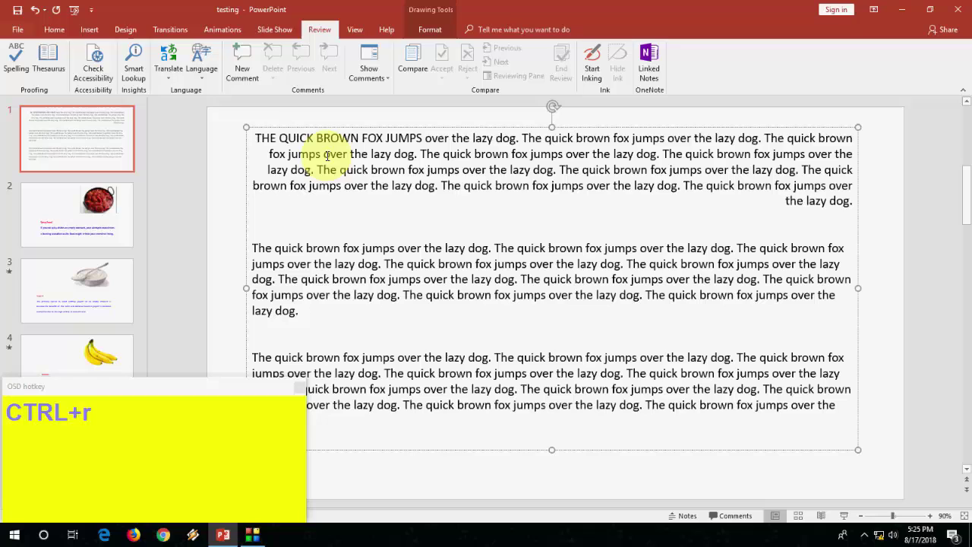
pyautogui.press('ctrl+j')
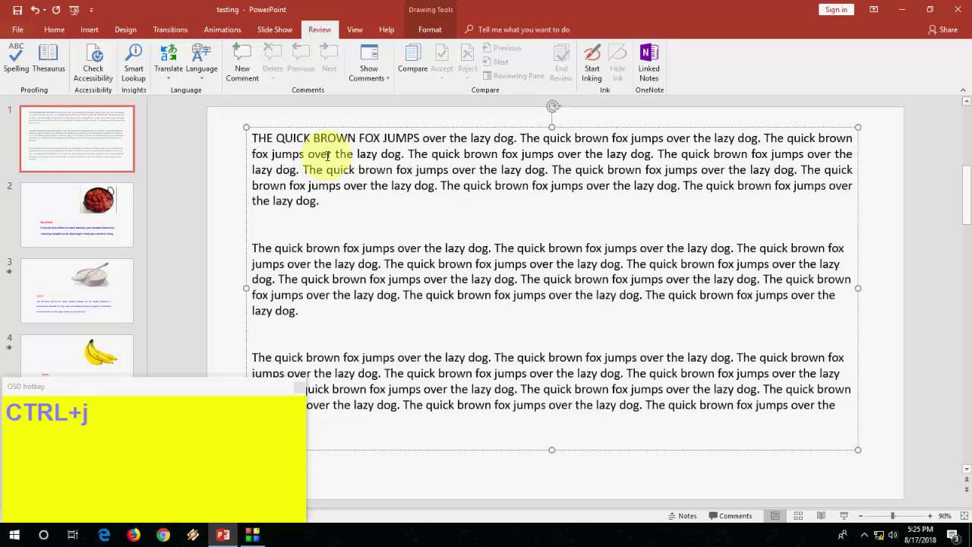